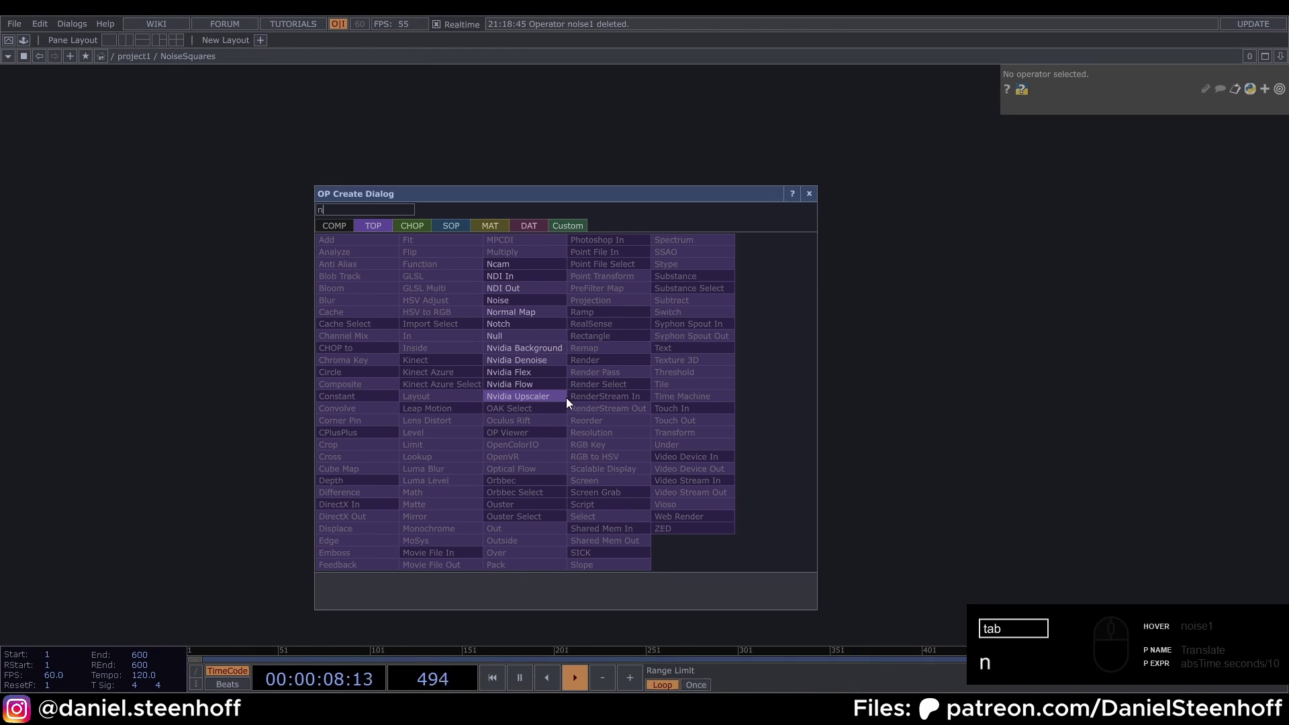
- Create a Noise TOP, noise1, with period 5 and exponent 2.5
type("oise")
left_click_drag(548, 307, 740, 367)
left_click_drag(1136, 159, 1111, 161)
left_click_drag(1139, 236, 1123, 235)
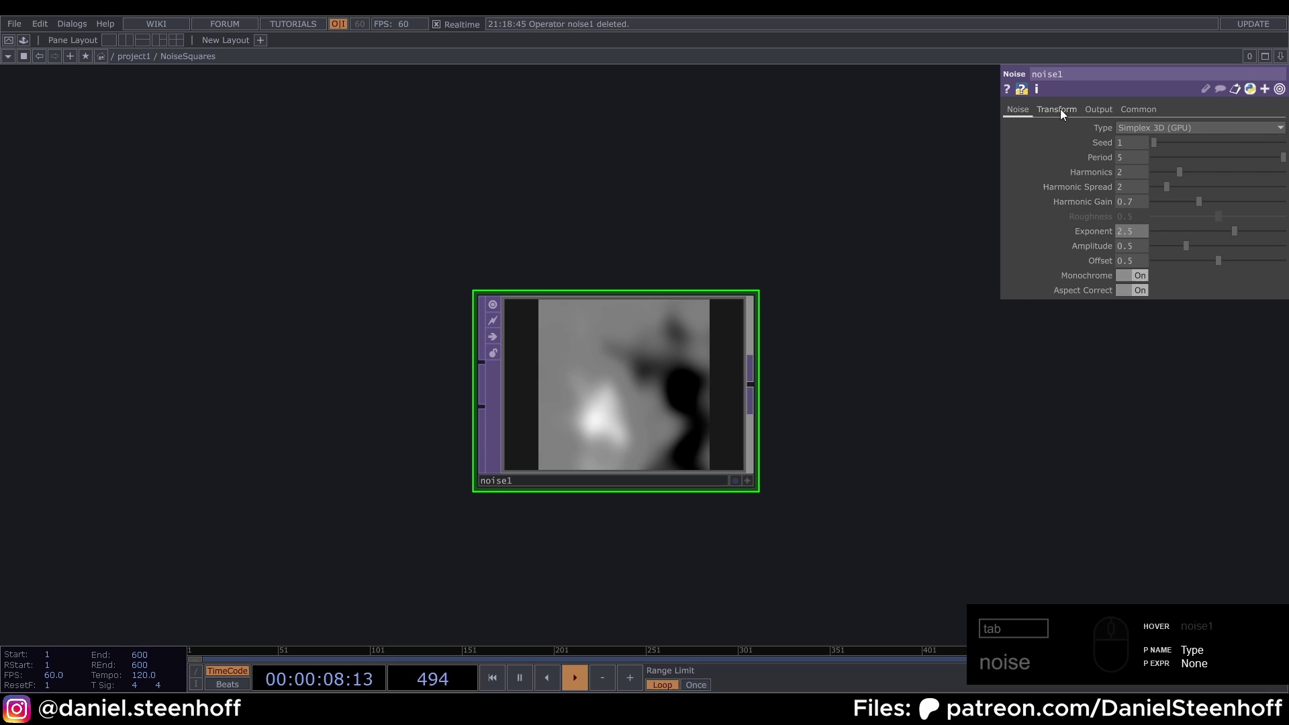
- Drive noise1 translate with absTime.seconds/100 on tx and absTime.seconds/10 on tz
left_click_drag(1064, 112, 654, 357)
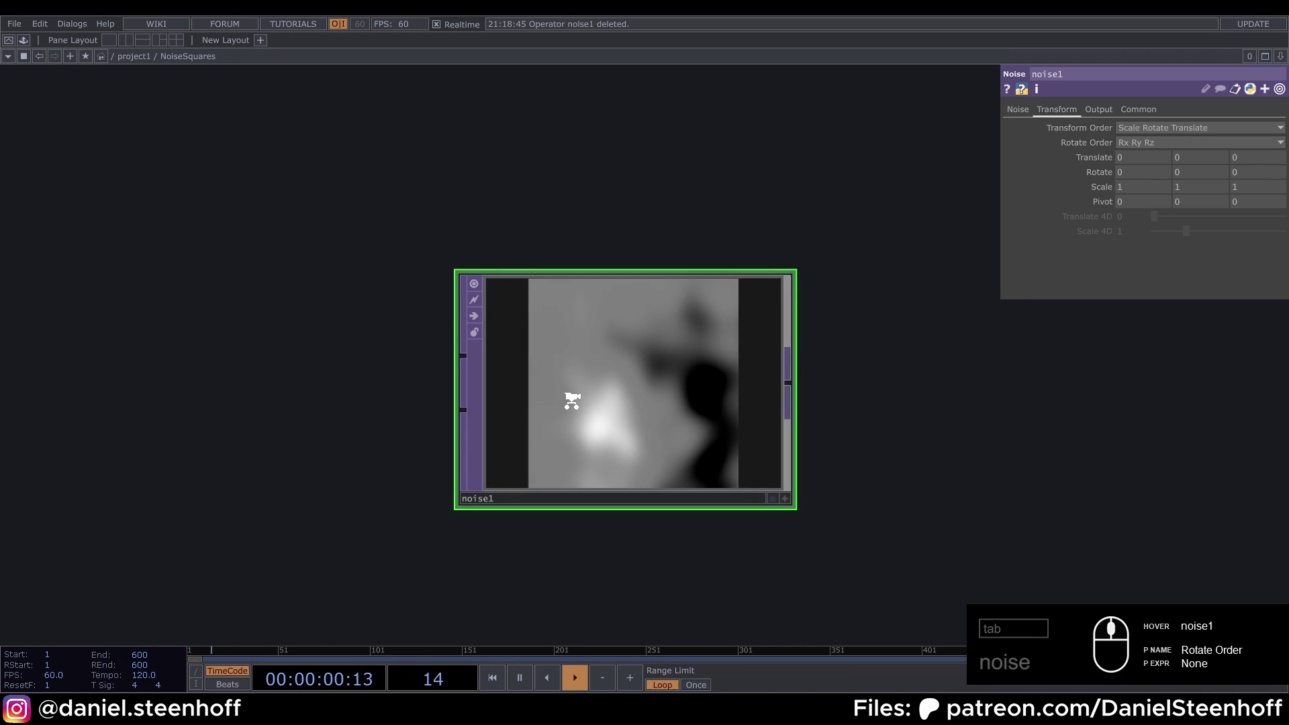
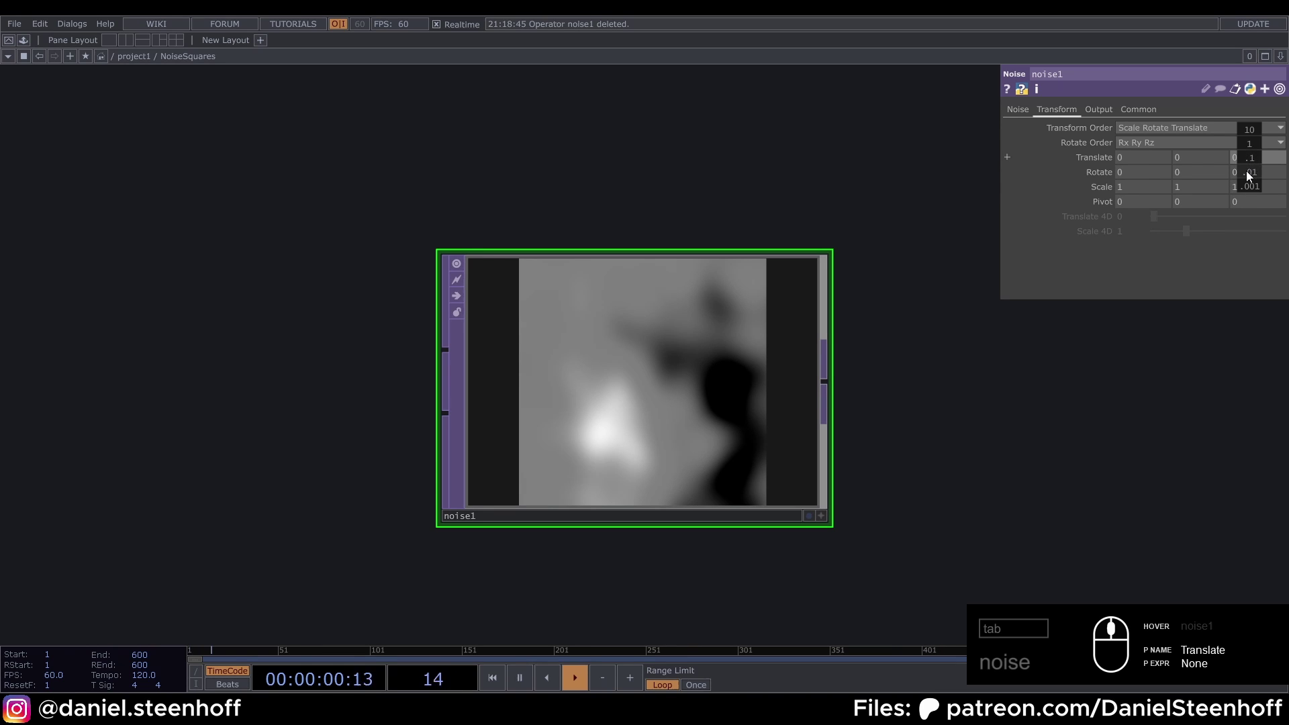
left_click_drag(1249, 153, 1181, 147)
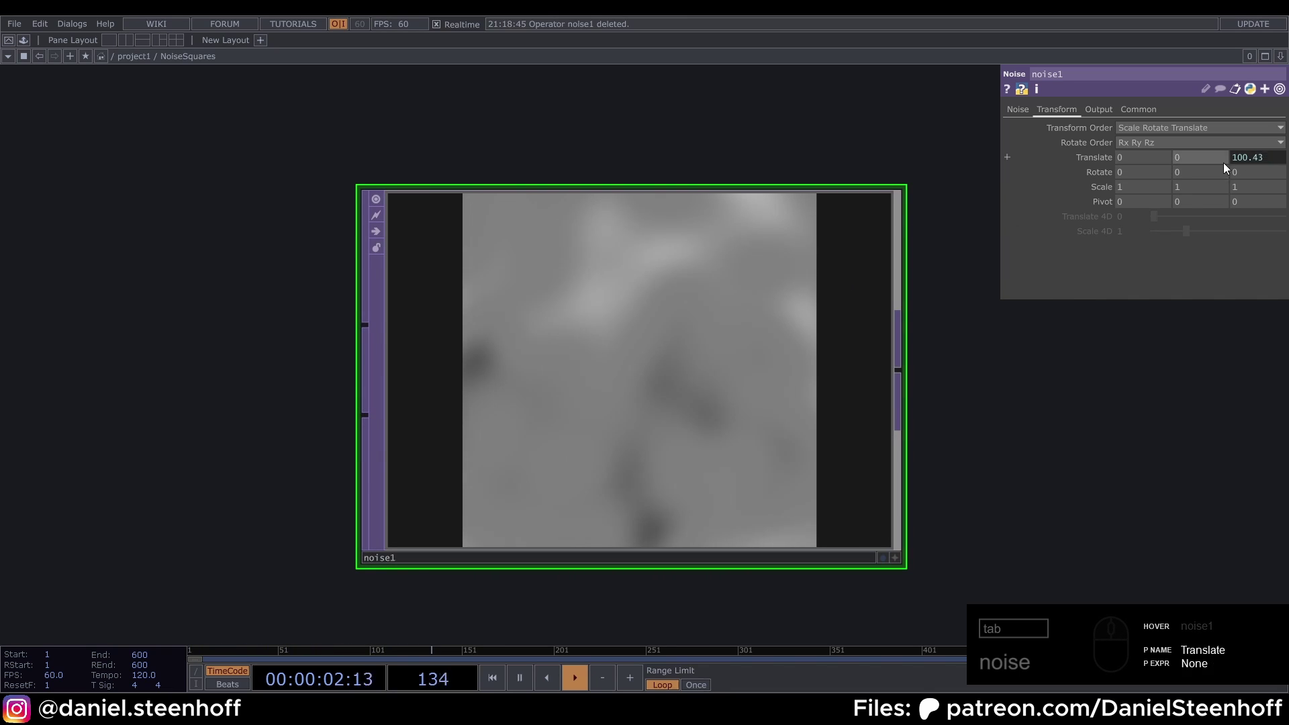
left_click_drag(1260, 165, 1223, 198)
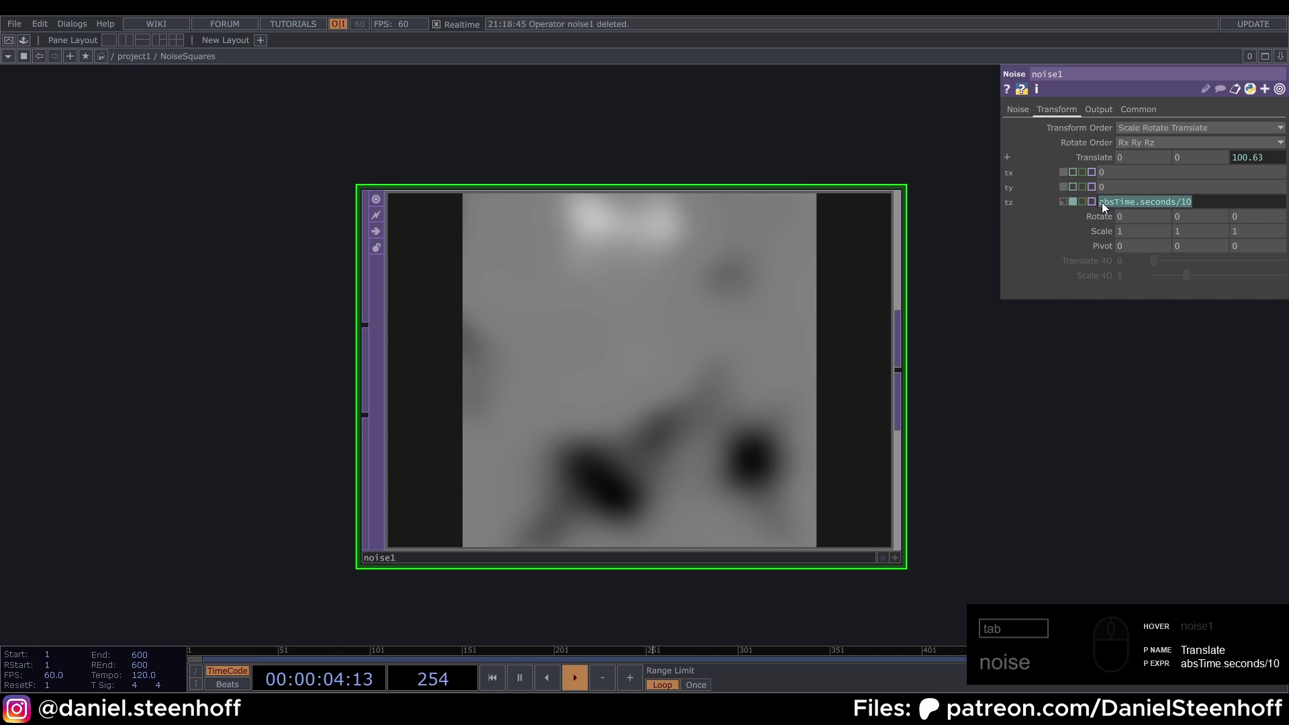
left_click_drag(1122, 172, 1139, 166)
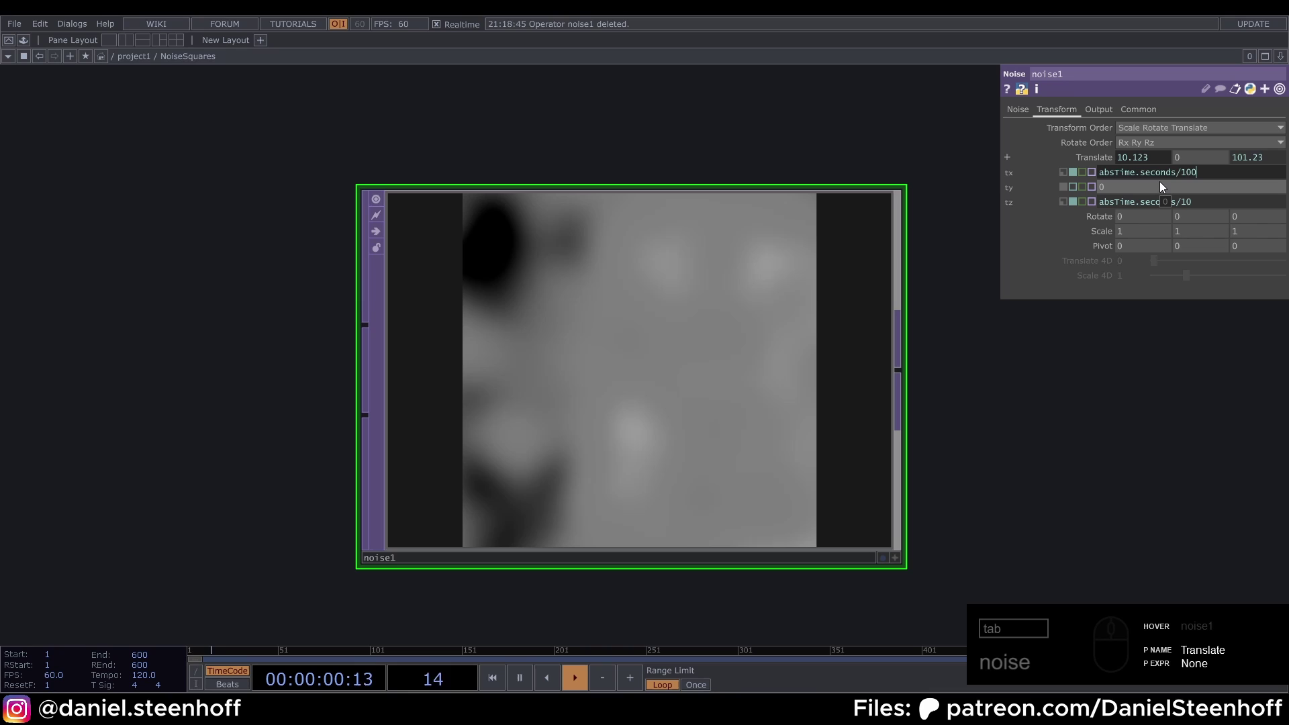
- Set noise1's Common resolution to 1280 by 1280
left_click(1070, 429)
left_click(1150, 110)
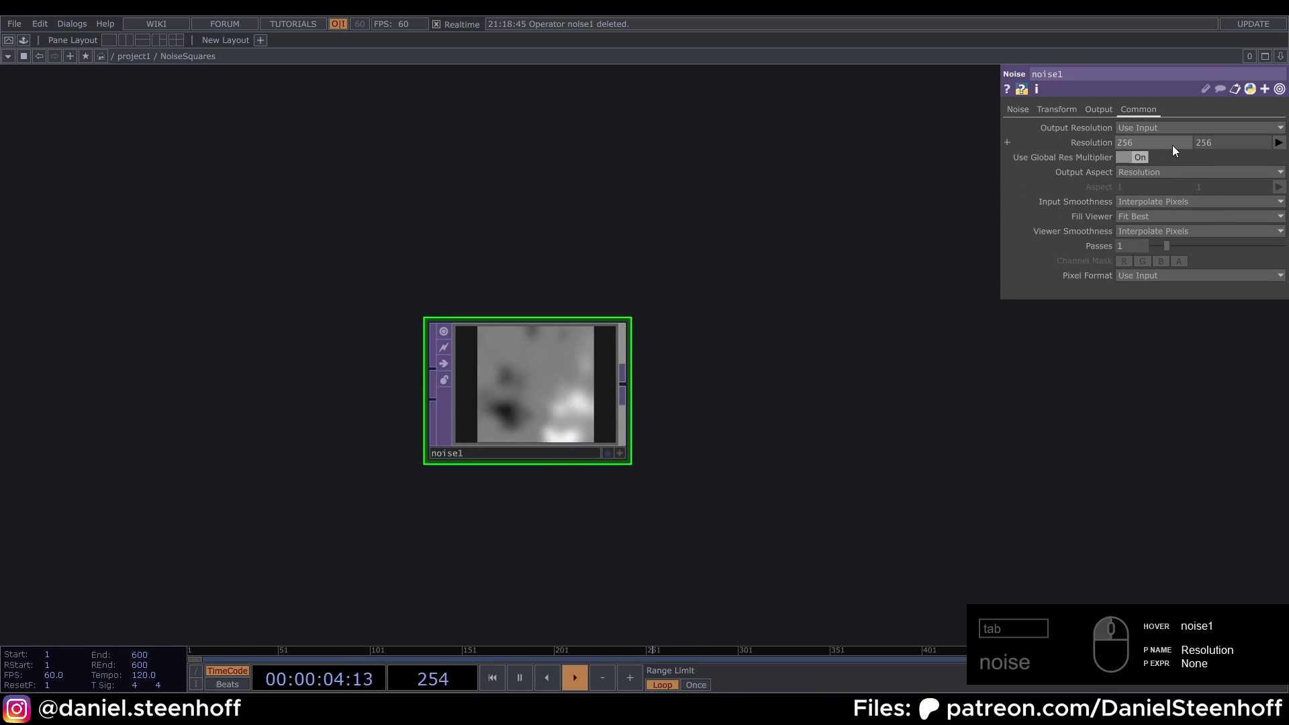
left_click(1168, 143)
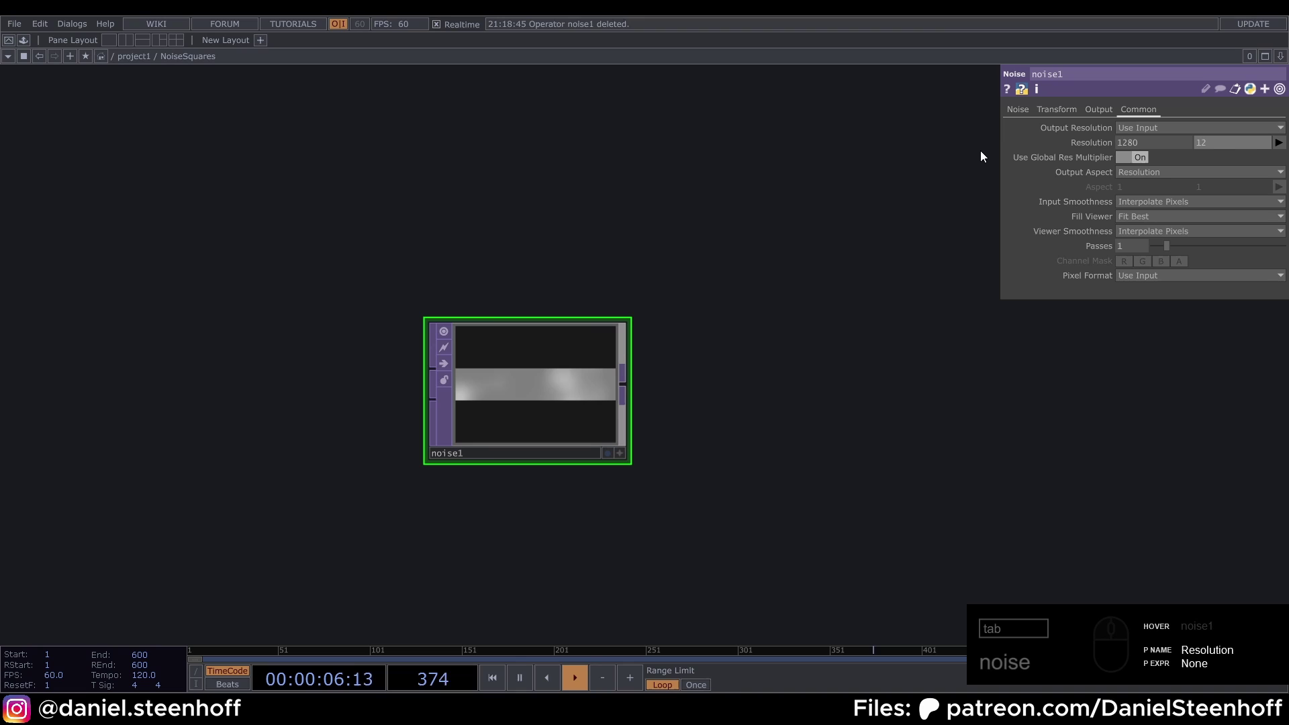
key("Delete")
left_click_drag(719, 455, 614, 473)
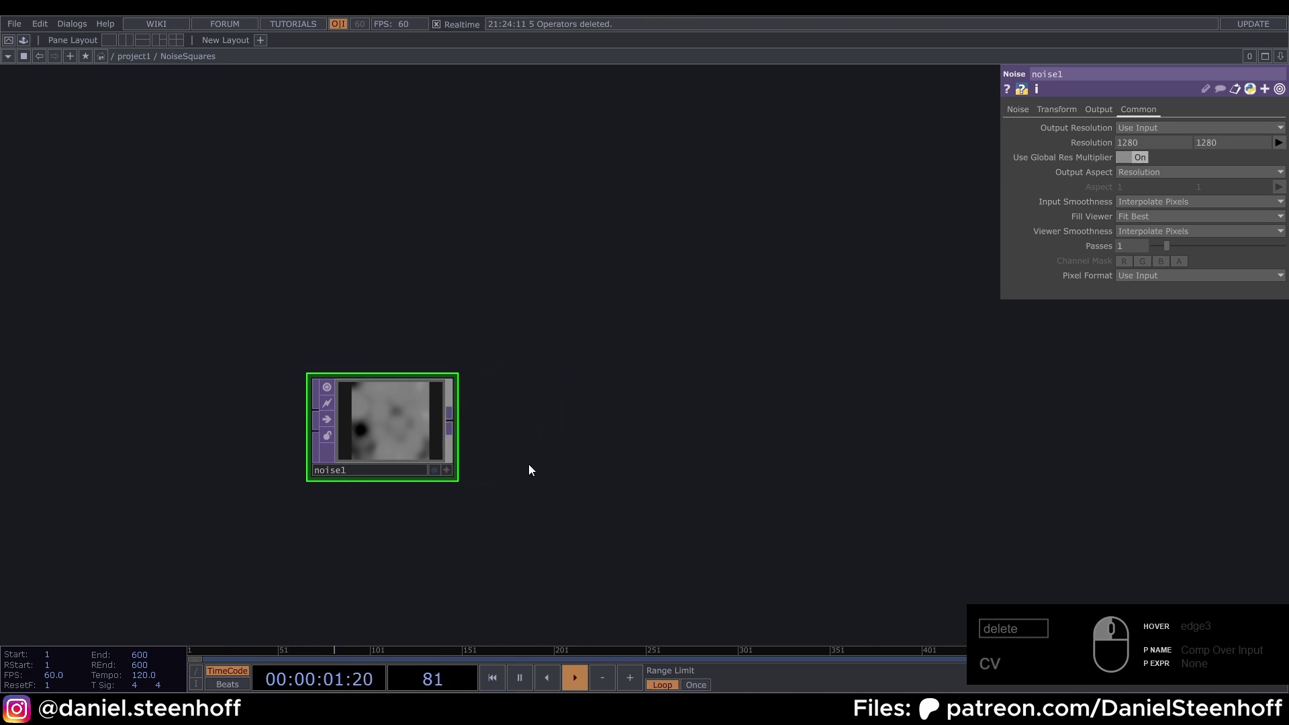
- Add null1 fed by noise1 and make it the viewer-active output shown behind the network
key("alt+n")
left_click_drag(1013, 425, 524, 493)
left_click(535, 492)
left_click_drag(1155, 492, 828, 555)
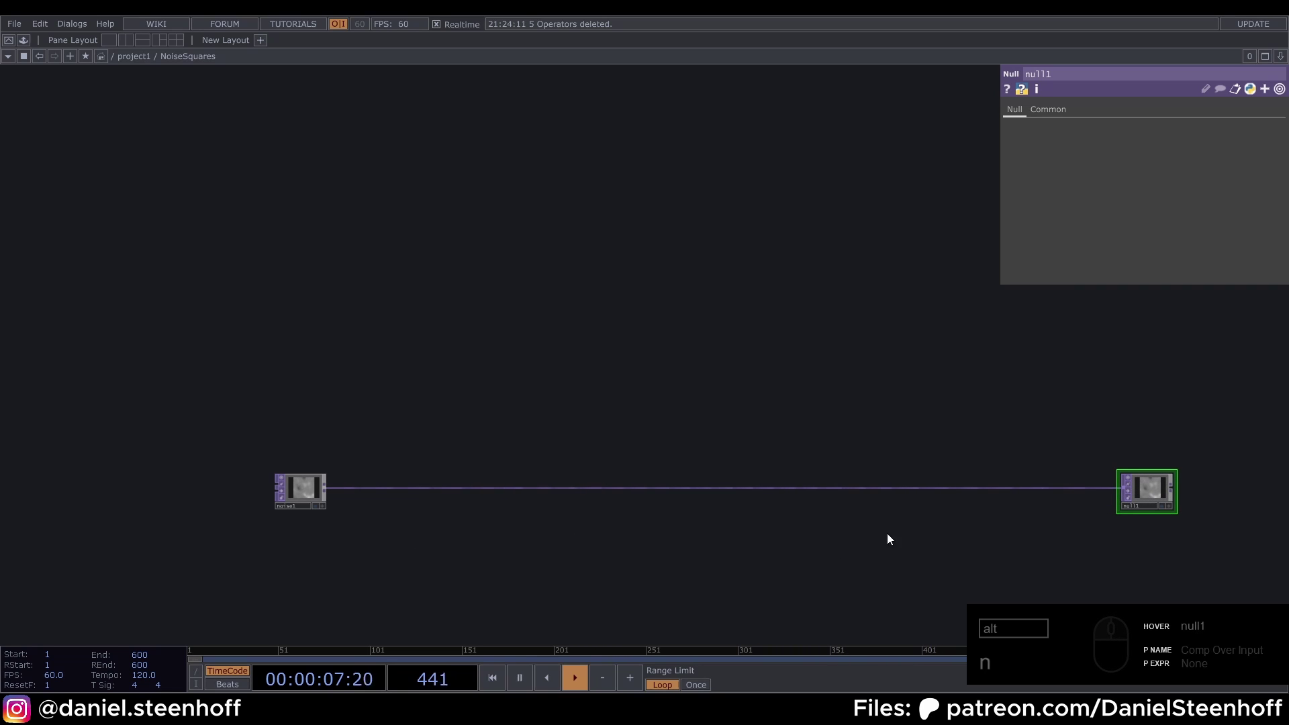
left_click(883, 529)
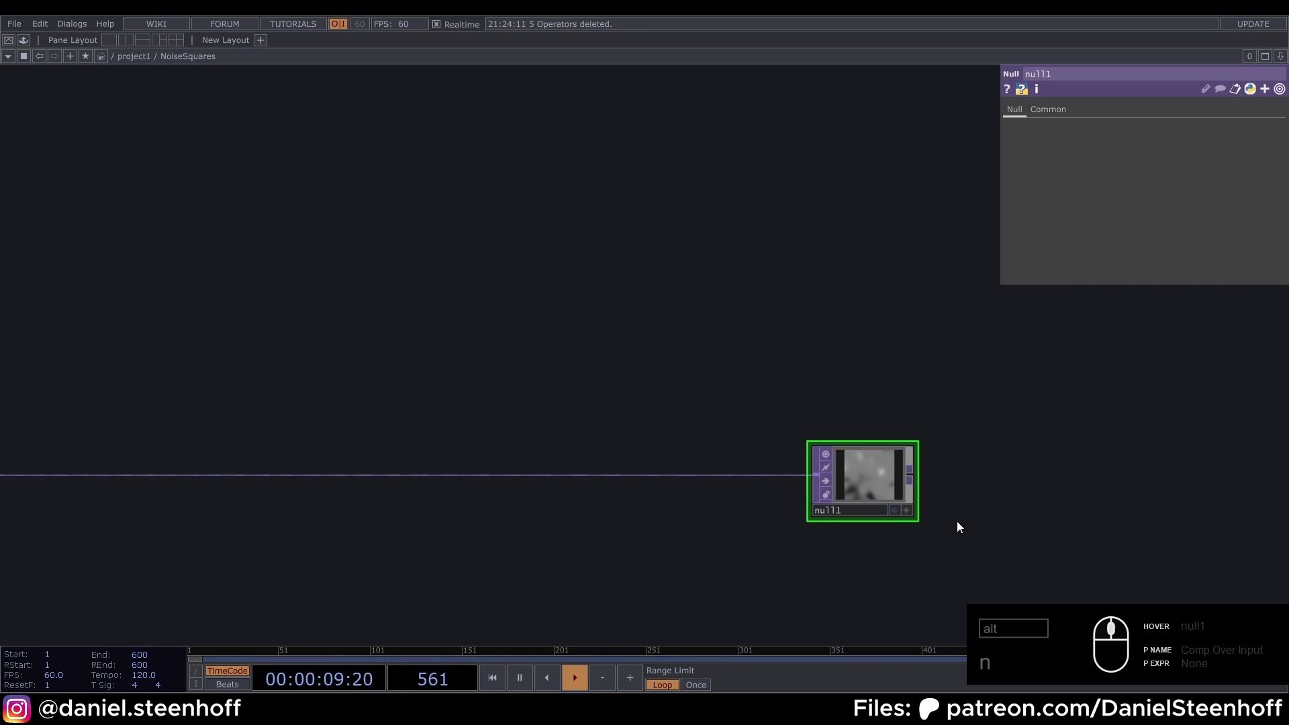
left_click(898, 512)
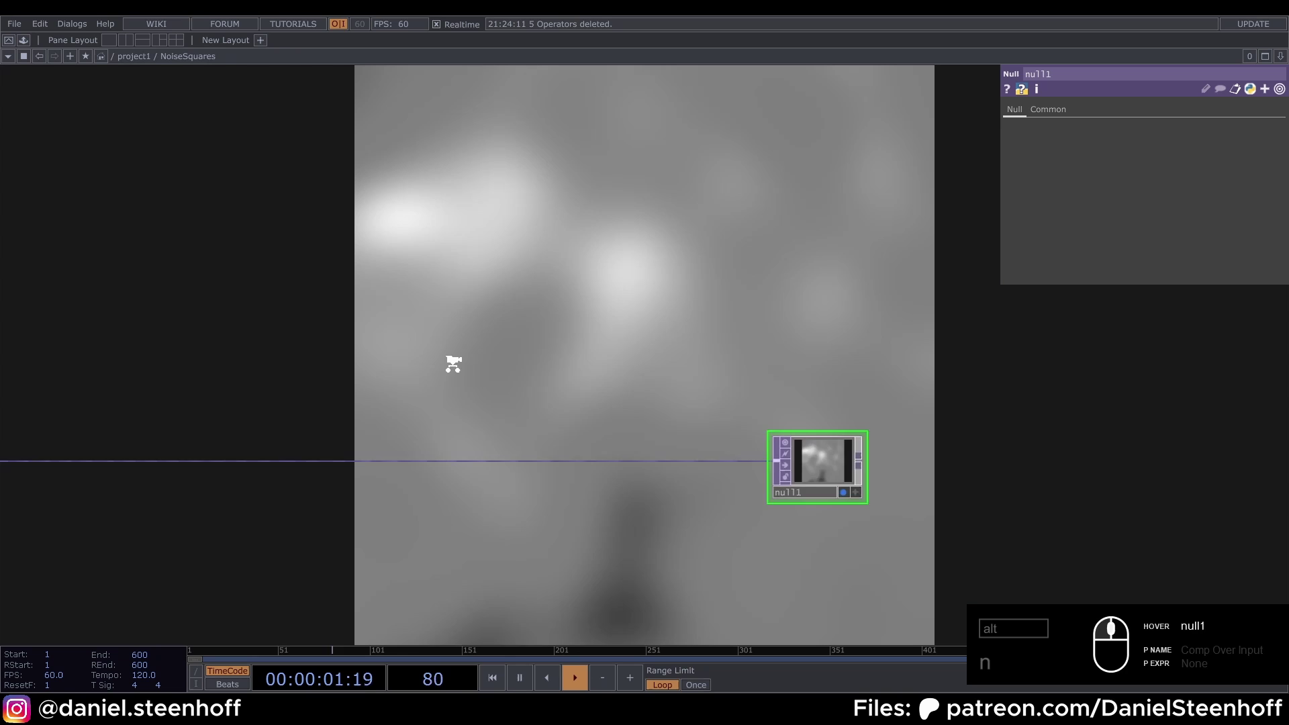
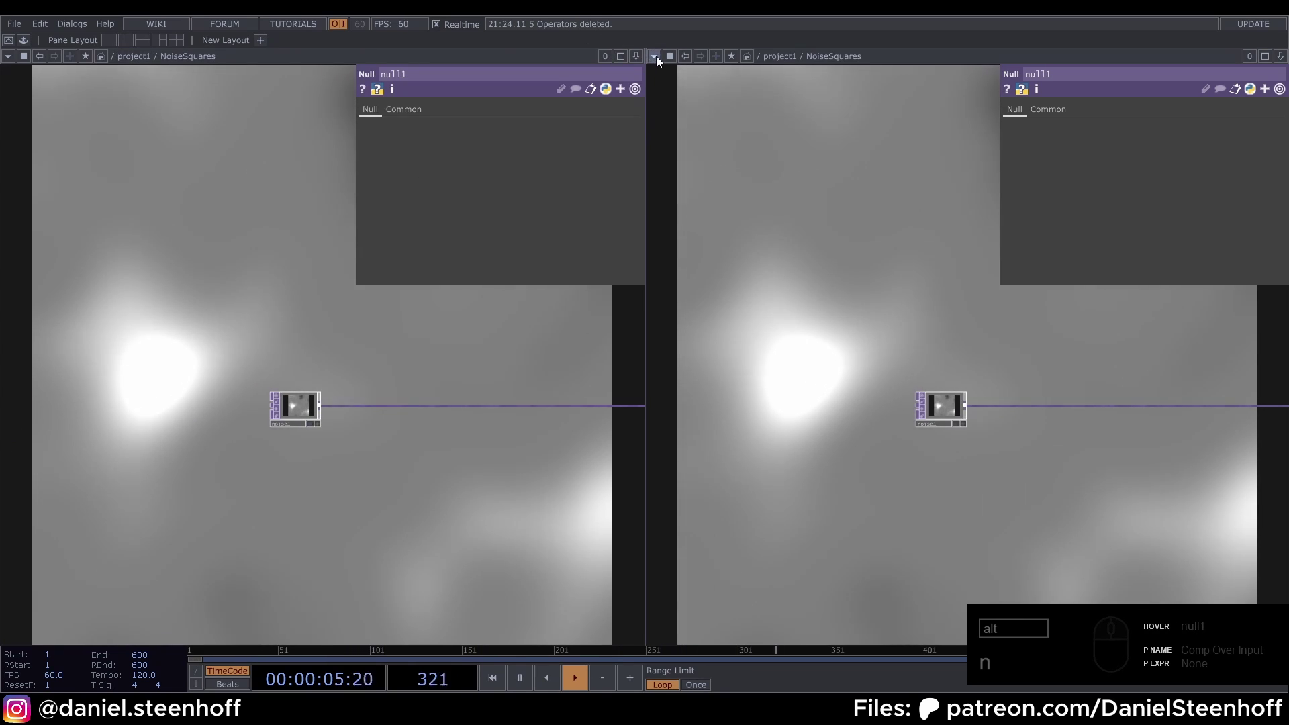
- Turn the right pane into a TOP Viewer of the output
left_click_drag(659, 57, 684, 97)
type("n")
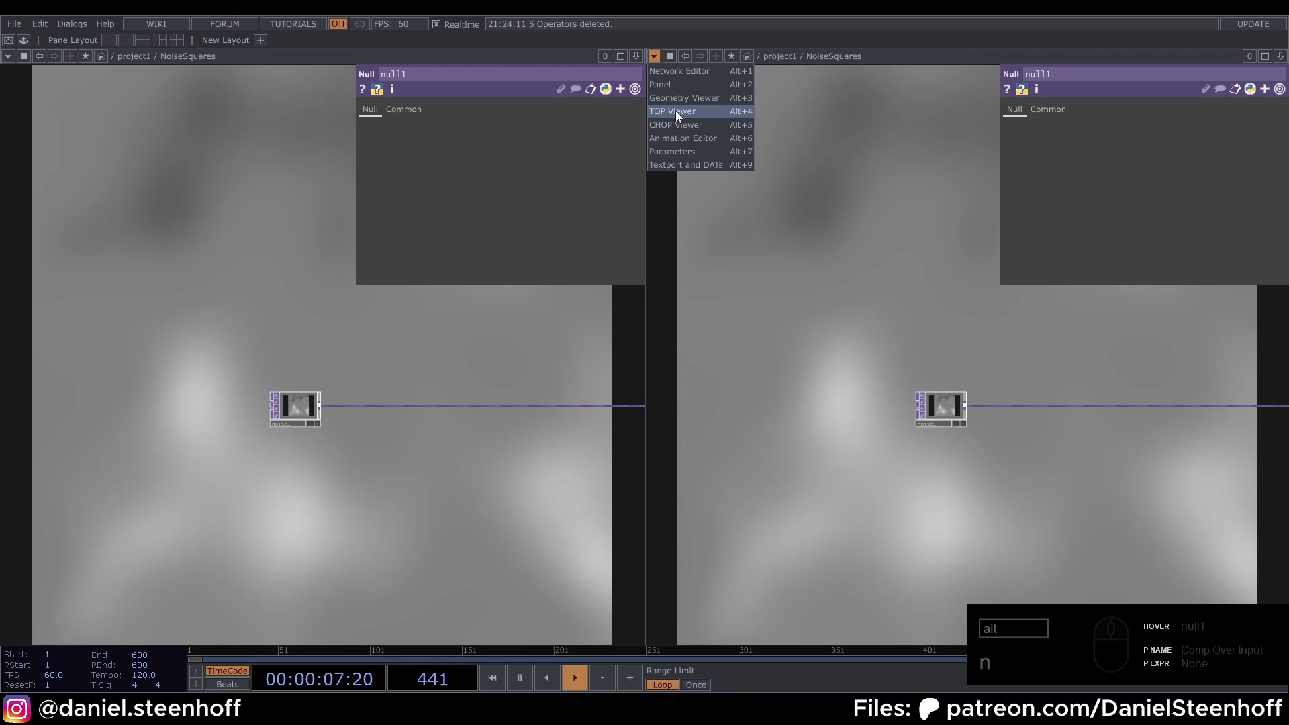
left_click(680, 113)
- Disable Backdrop TOPs in the network editor's Display options
left_click_drag(364, 473, 388, 479)
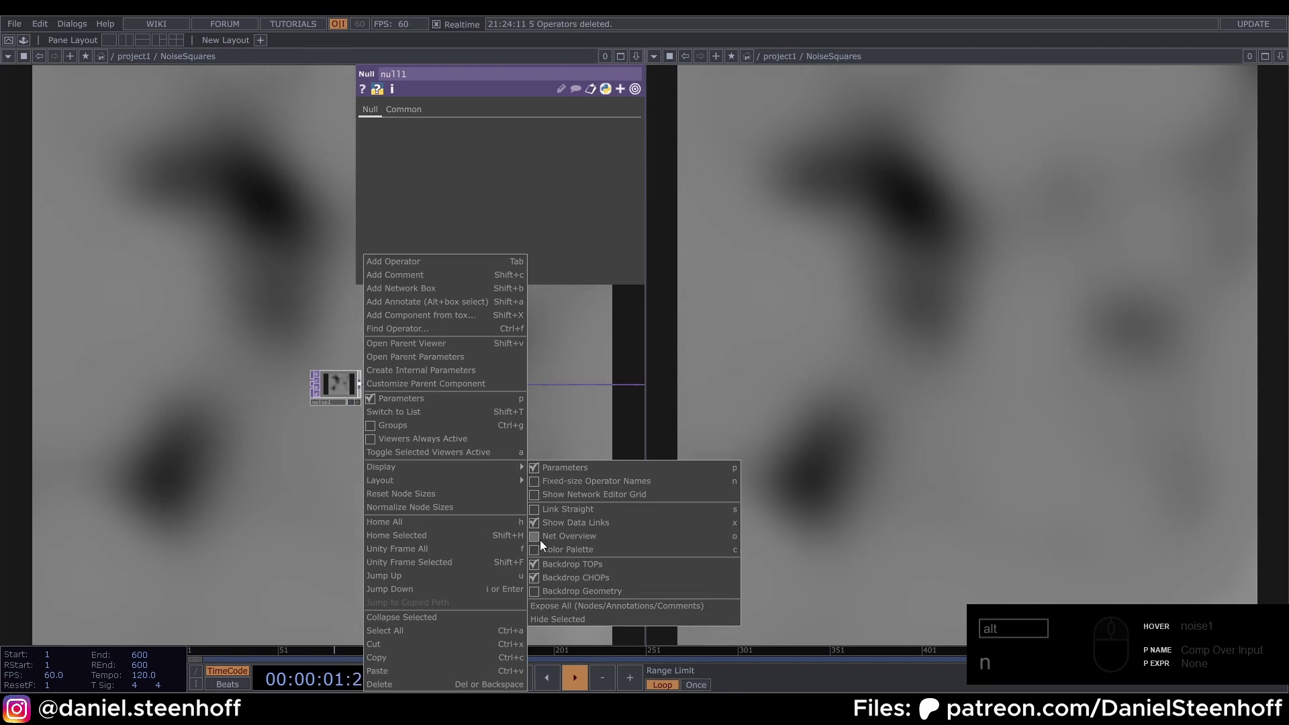
left_click(540, 565)
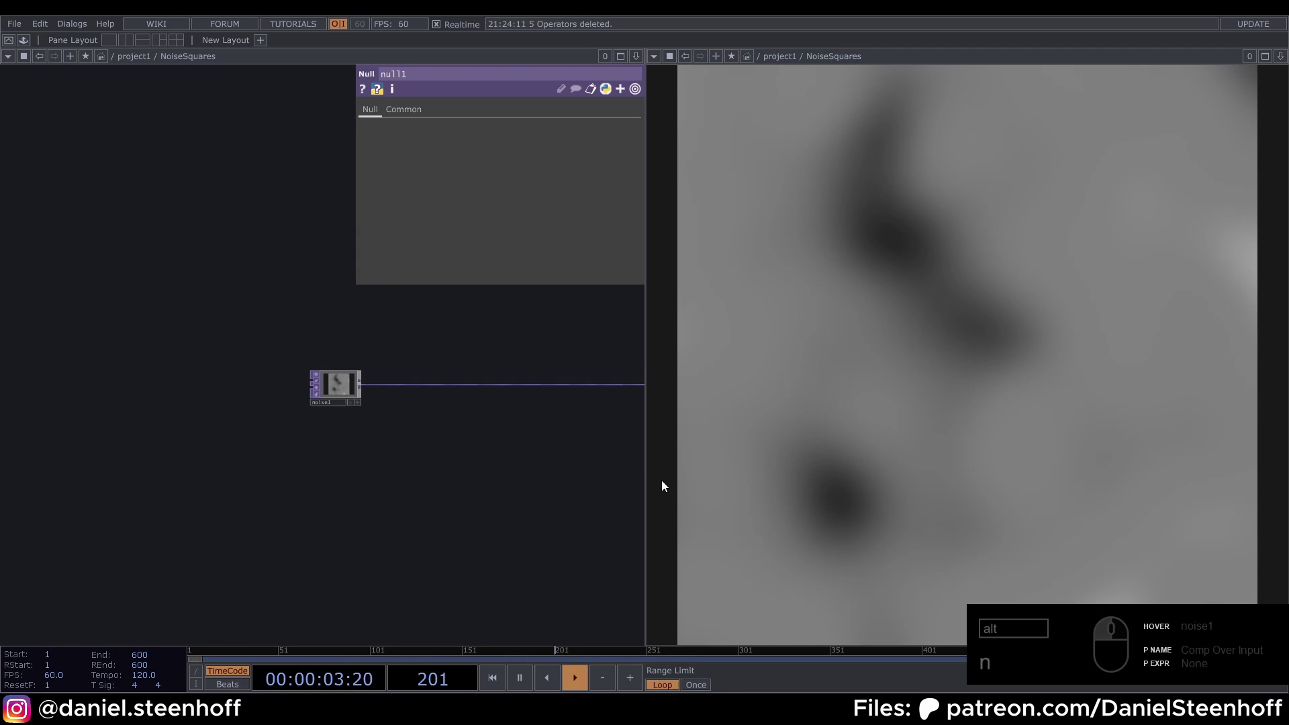
left_click(651, 476)
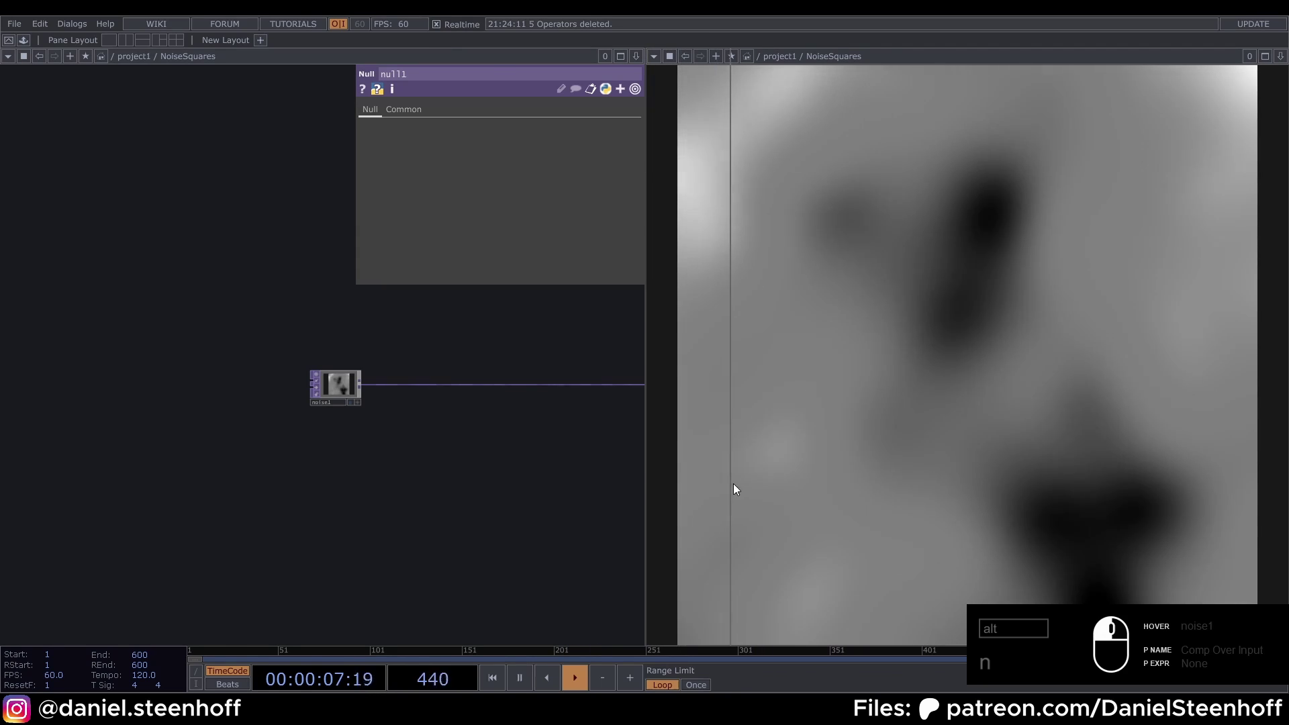
- Insert an Edge TOP, edge1, on the wire between noise1 and null1
left_click_drag(280, 518, 370, 515)
left_click_drag(528, 549, 357, 435)
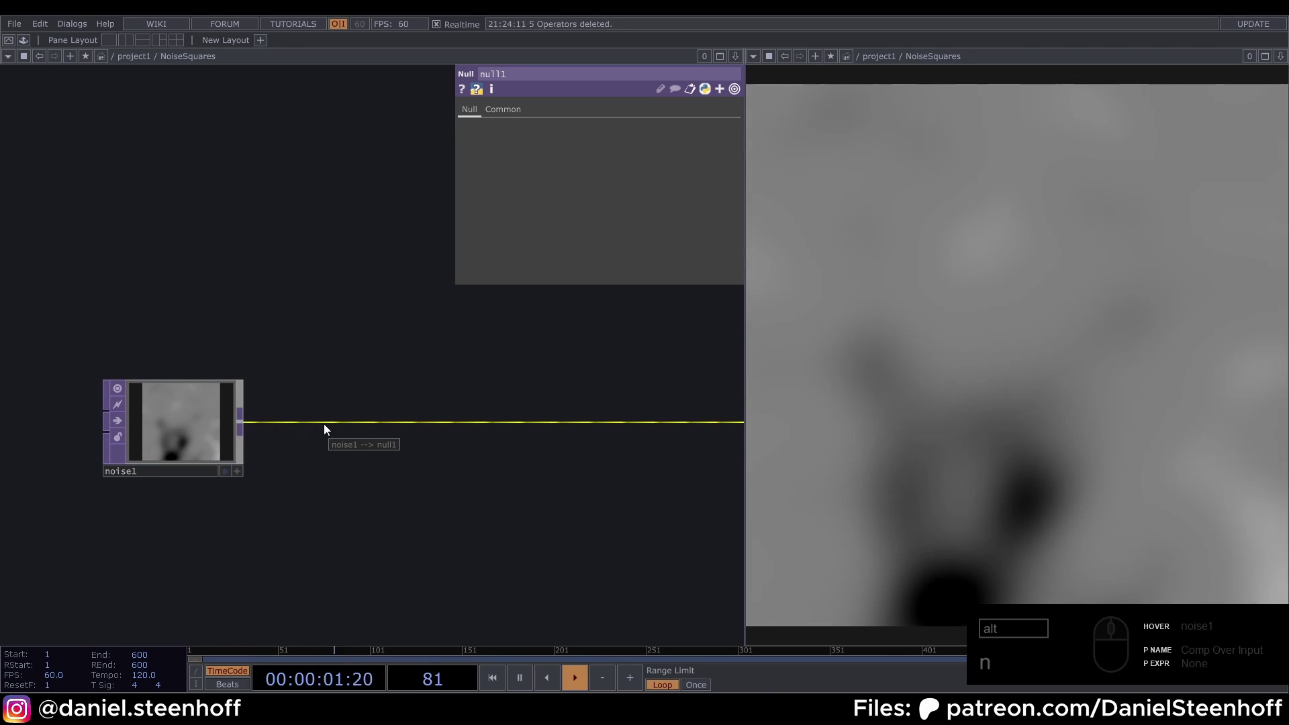
left_click_drag(318, 425, 341, 416)
left_click(347, 414)
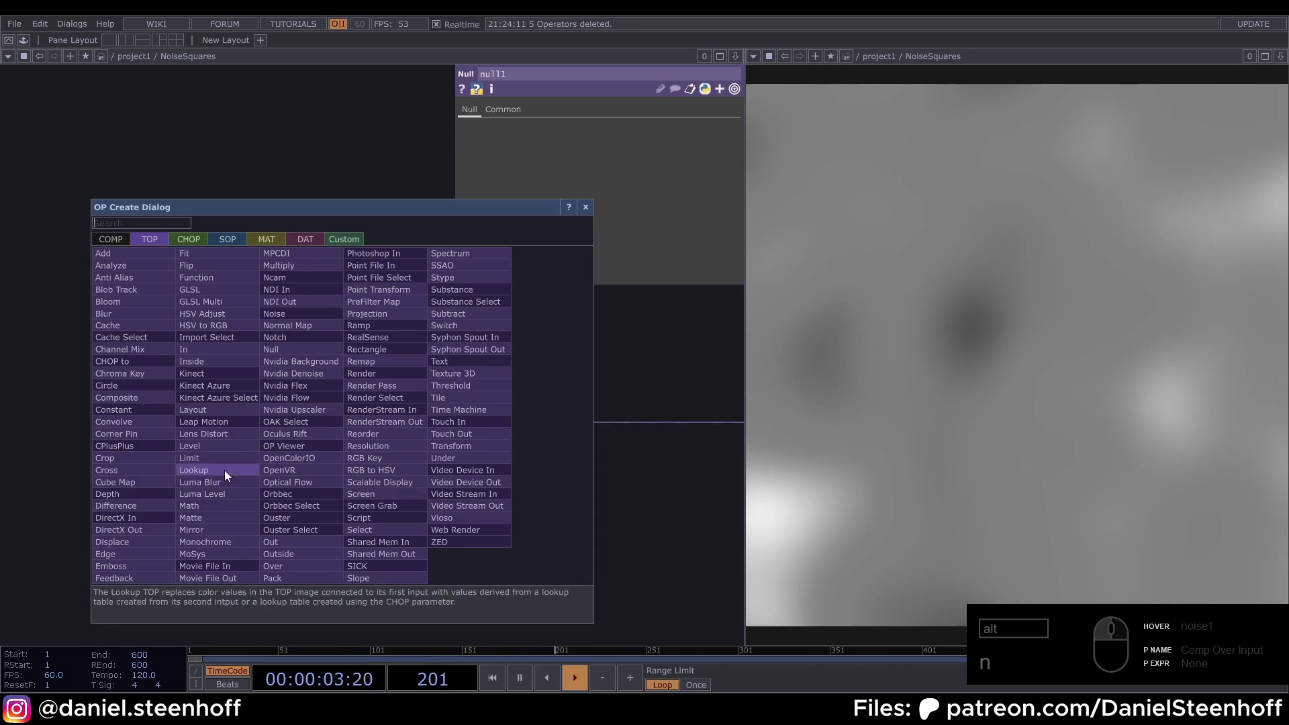
type("ed")
left_click_drag(126, 556, 406, 406)
- Duplicate the Edge to chain edge2 and edge3 in series after edge1
left_click_drag(386, 423, 457, 505)
left_click_drag(565, 506, 476, 423)
left_click_drag(526, 344, 599, 188)
left_click_drag(608, 215, 614, 214)
left_click_drag(598, 242, 387, 484)
left_click_drag(493, 442, 517, 427)
left_click_drag(515, 430, 395, 463)
key("BackSpace")
type("d")
left_click_drag(451, 499, 639, 209)
left_click_drag(629, 214, 608, 236)
left_click(598, 242)
- Extend the series to edge4 and edge5 feeding null1, giving white contour lines
left_click_drag(423, 485, 535, 433)
middle_click(552, 420)
left_click_drag(555, 414, 504, 427)
key("BackSpace")
type("d")
left_click_drag(464, 468, 486, 439)
left_click(487, 429)
left_click_drag(616, 214, 599, 238)
left_click(599, 238)
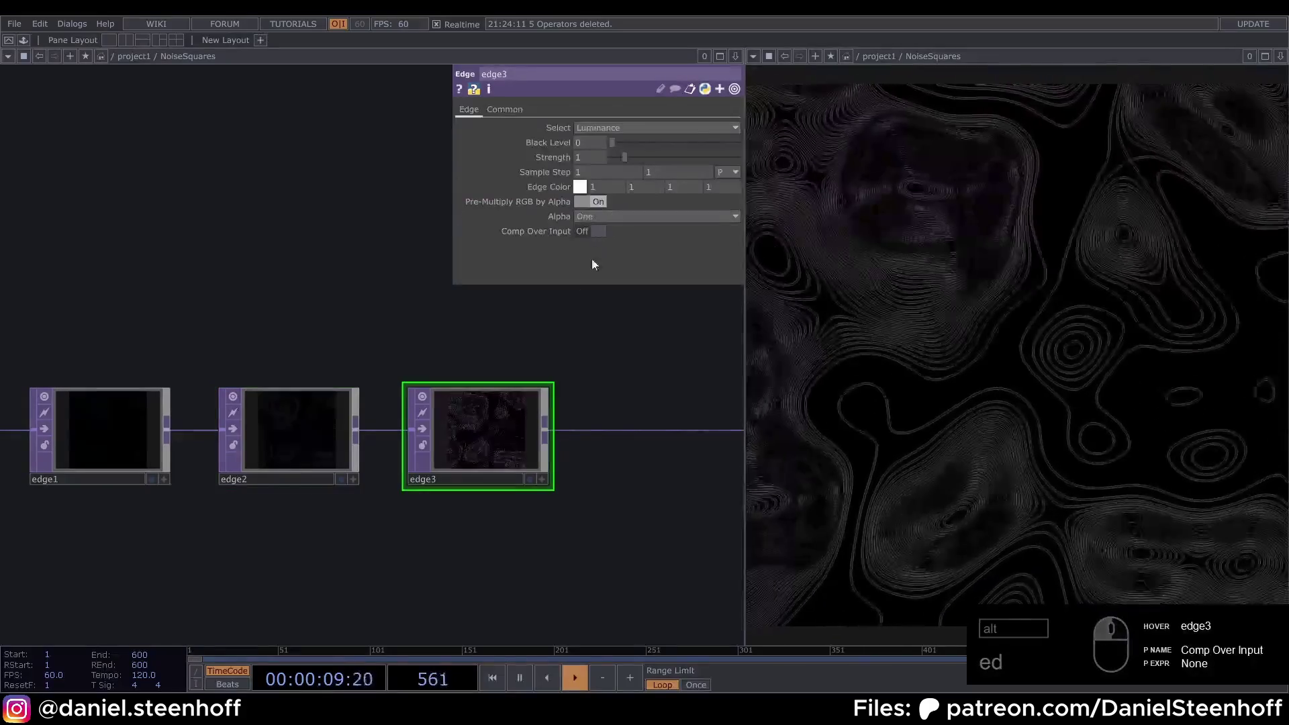
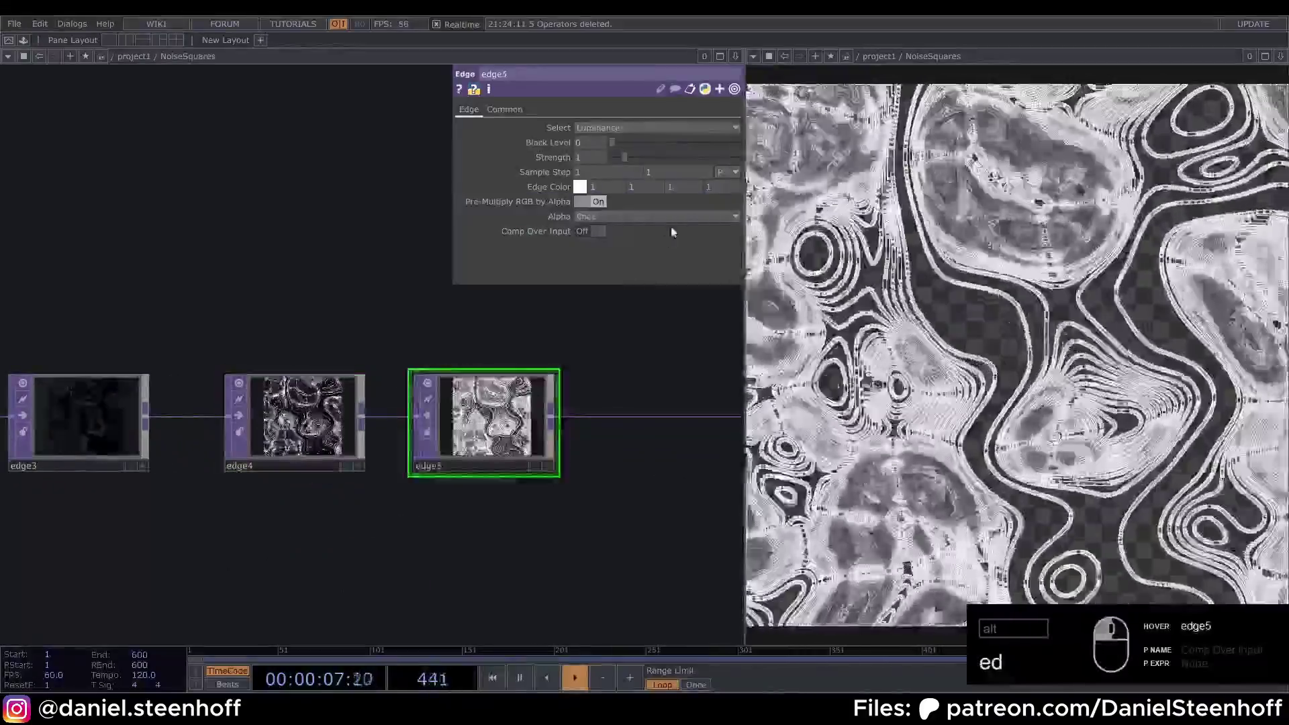
- Add a Feedback TOP, feedback1, branching off edge5
key("Delete")
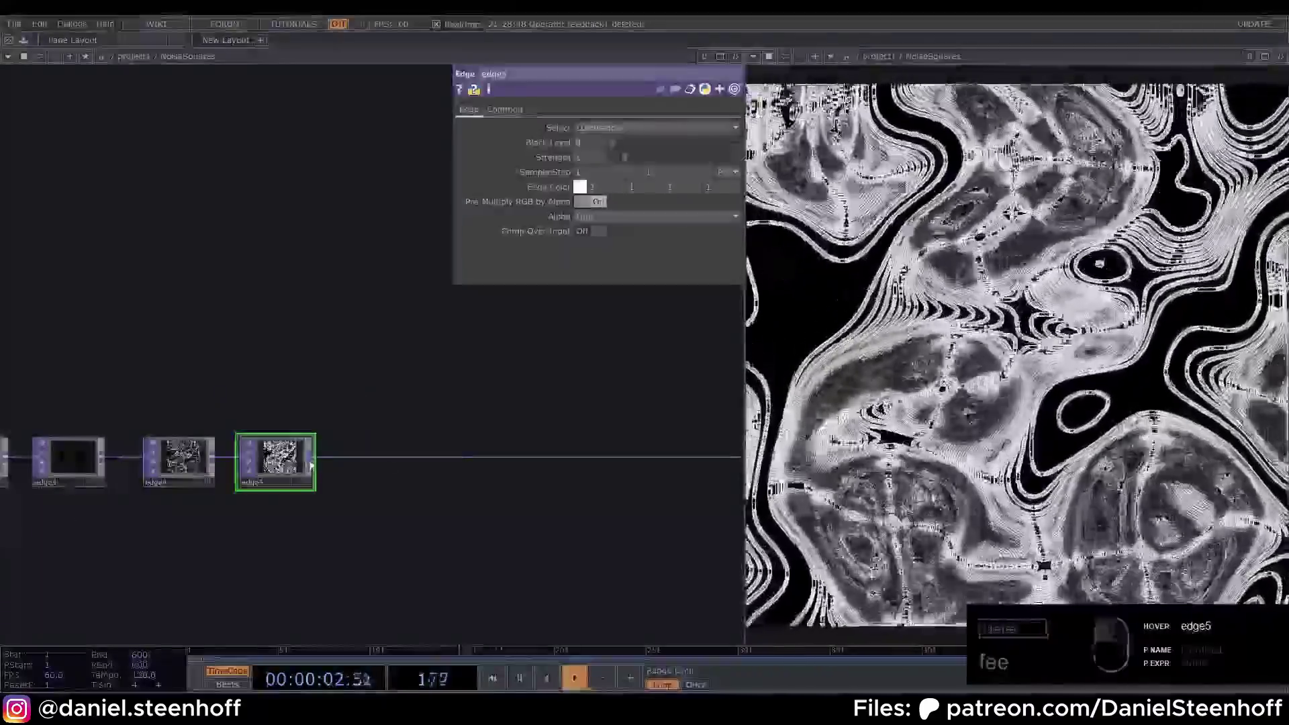
key("Tab")
key("BackSpace")
type("eed")
left_click(367, 392)
- Add level1 at brightness 0.9 and comp1 adding the loop onto edge5, output through null1
type("ev")
type("e")
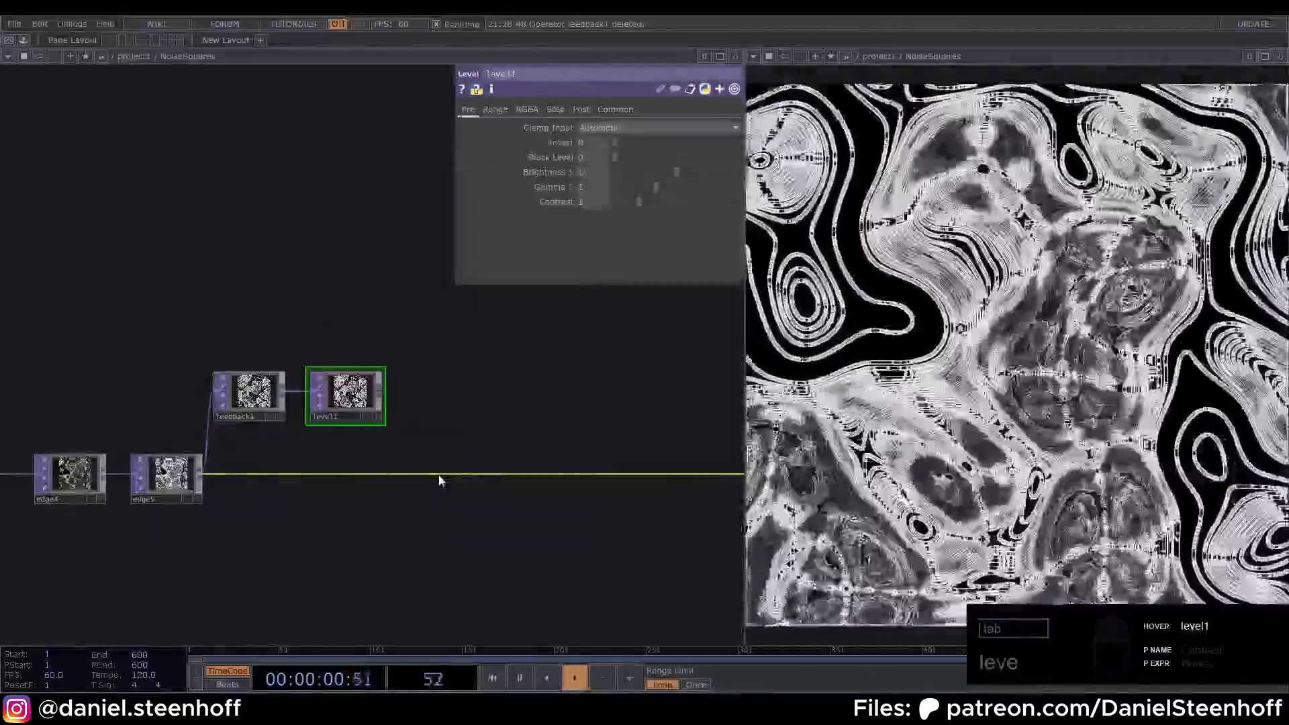
type("c")
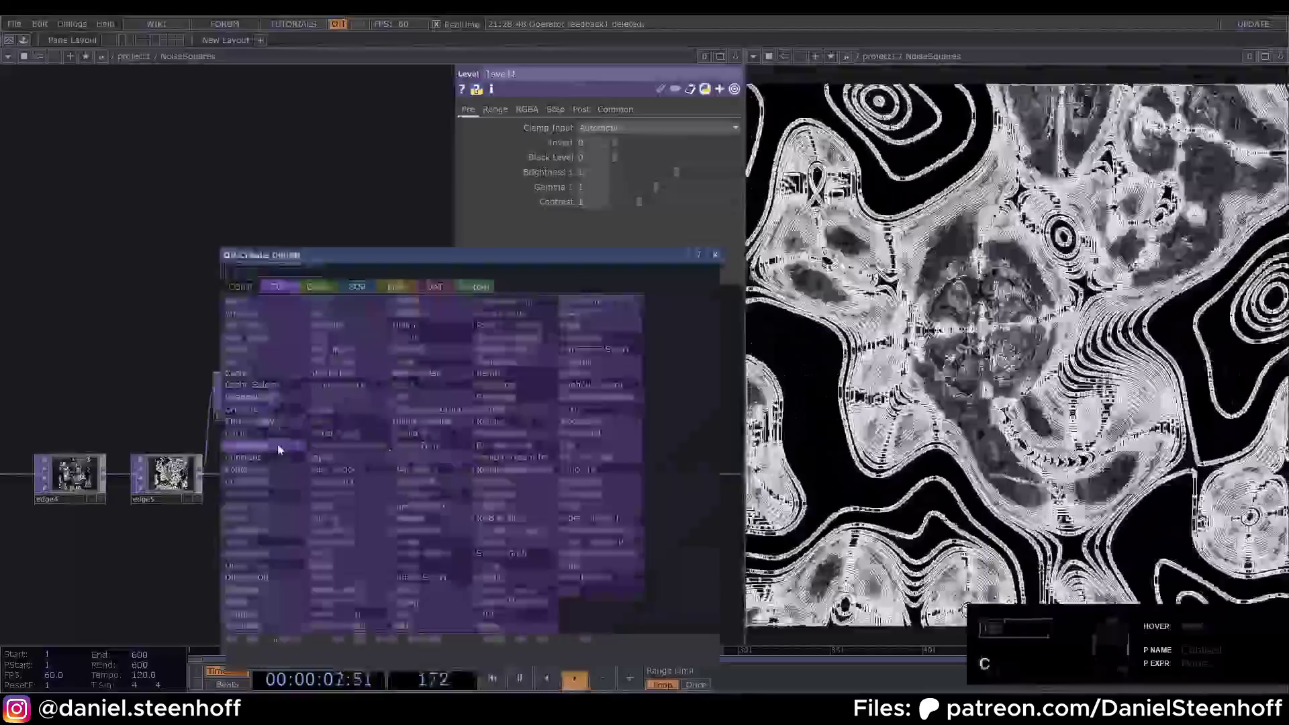
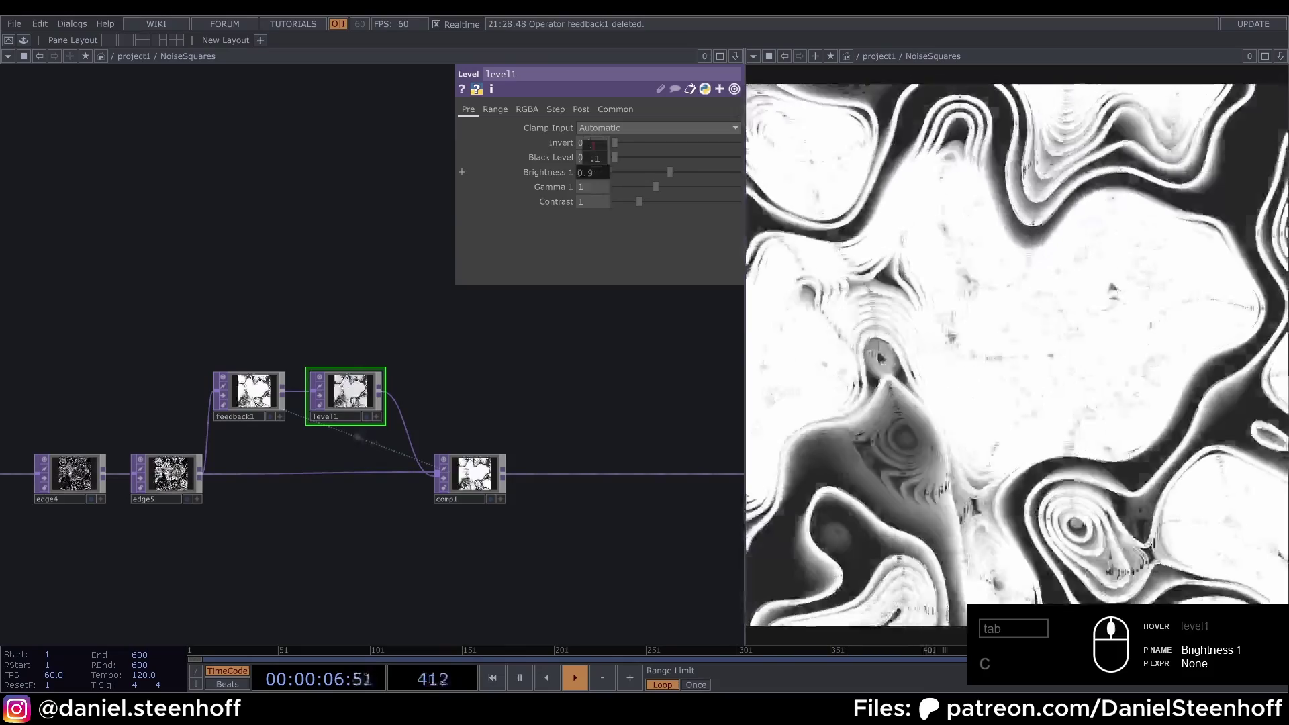
type("c")
left_click(250, 283)
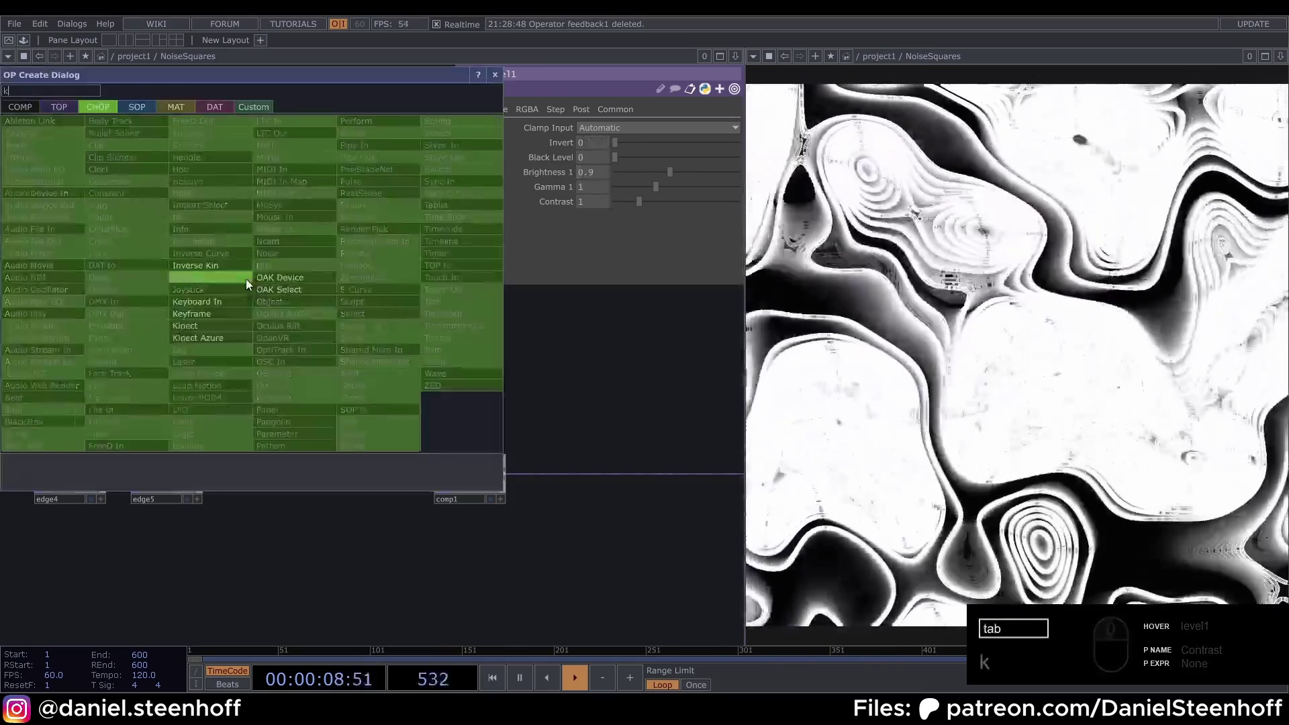
type("e")
left_click(227, 304)
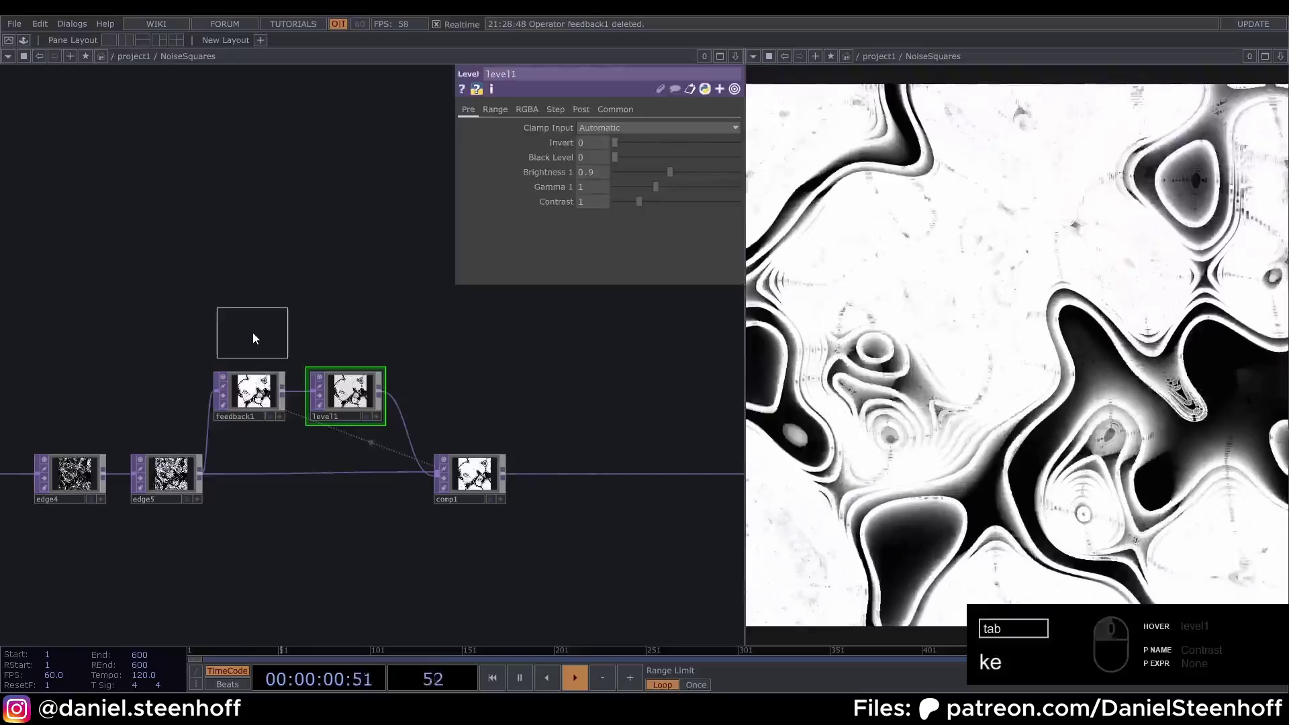
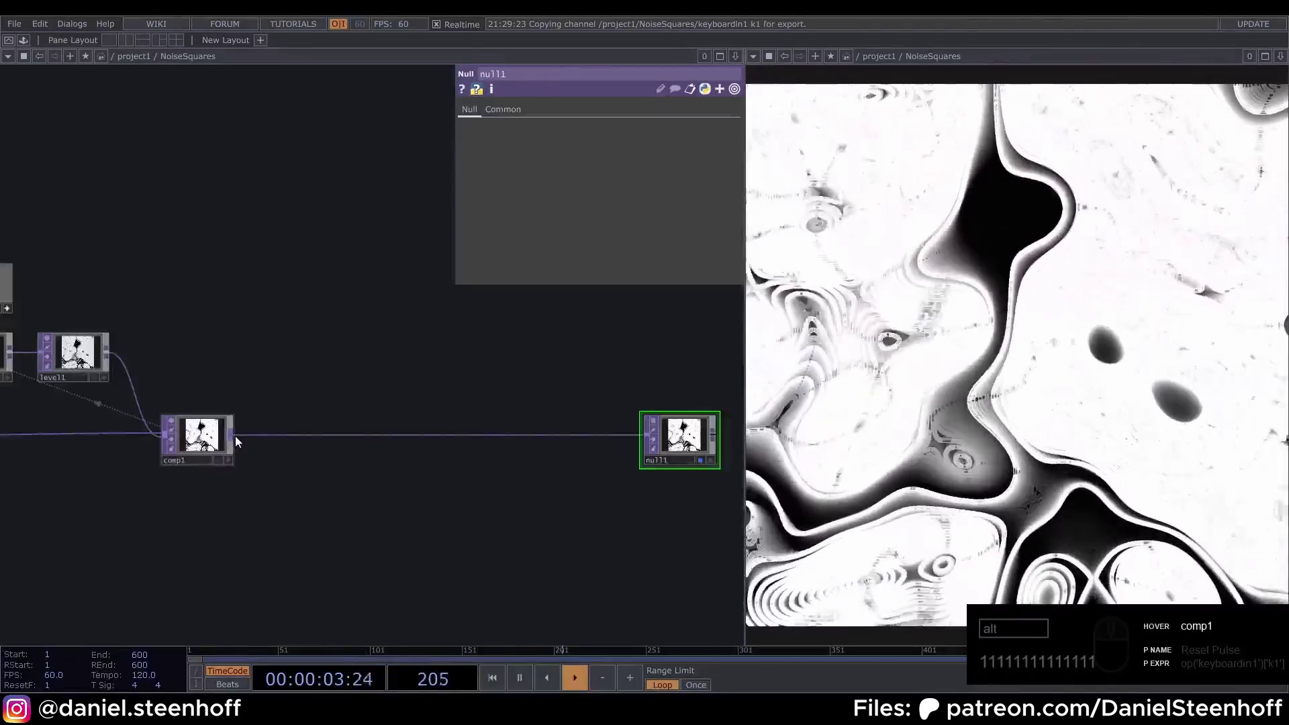
- Add limit1 after comp1 with Quantize Position Round at step 0.088
key("Tab")
left_click(292, 384)
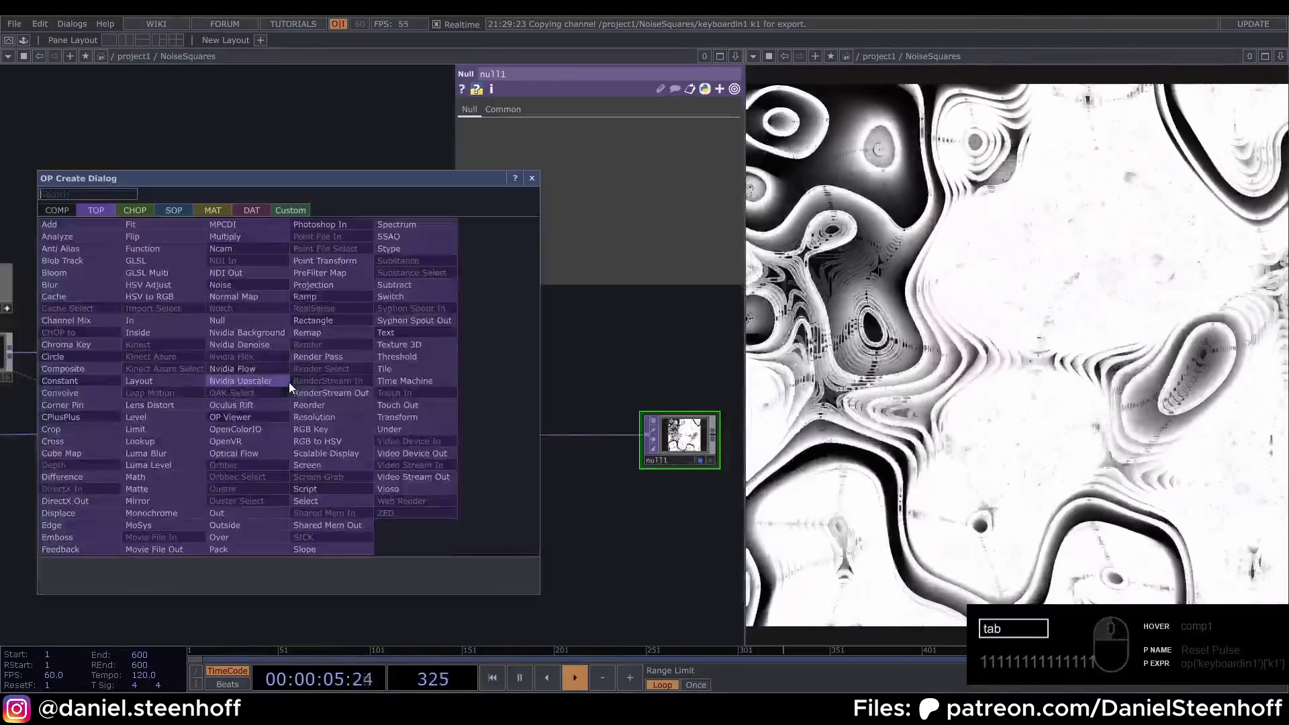
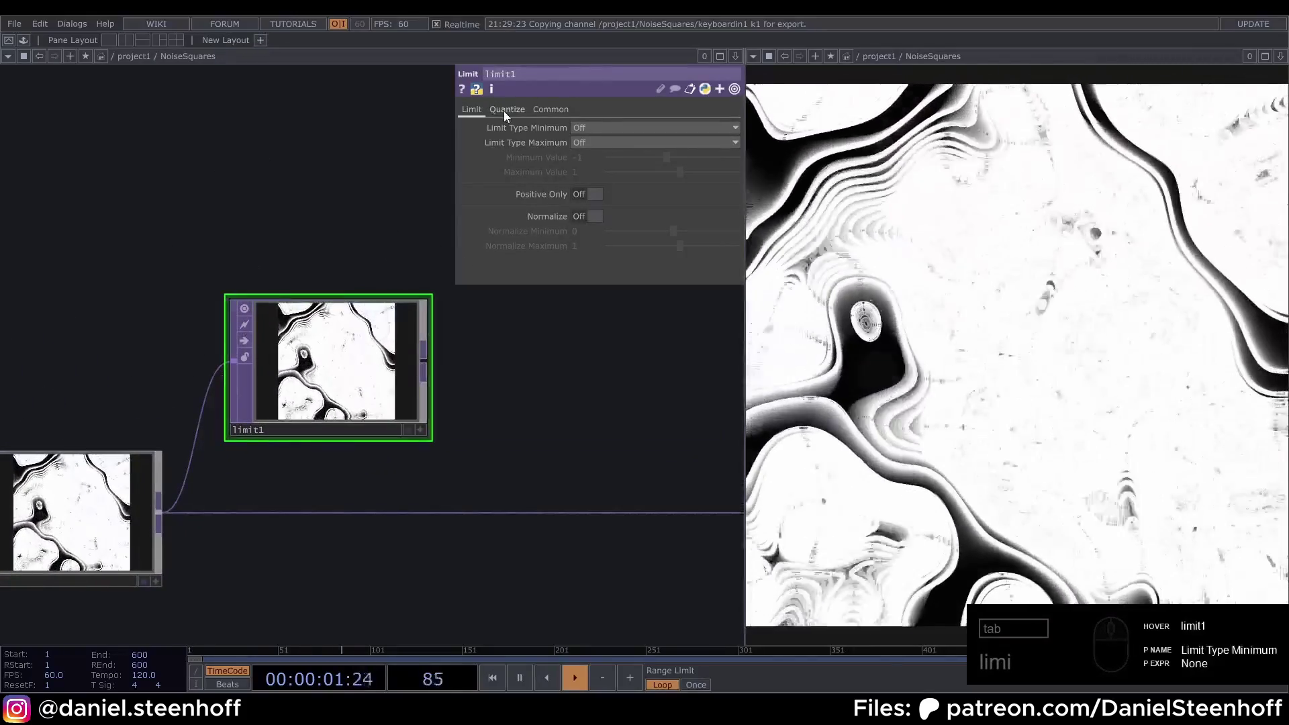
left_click_drag(508, 110, 655, 133)
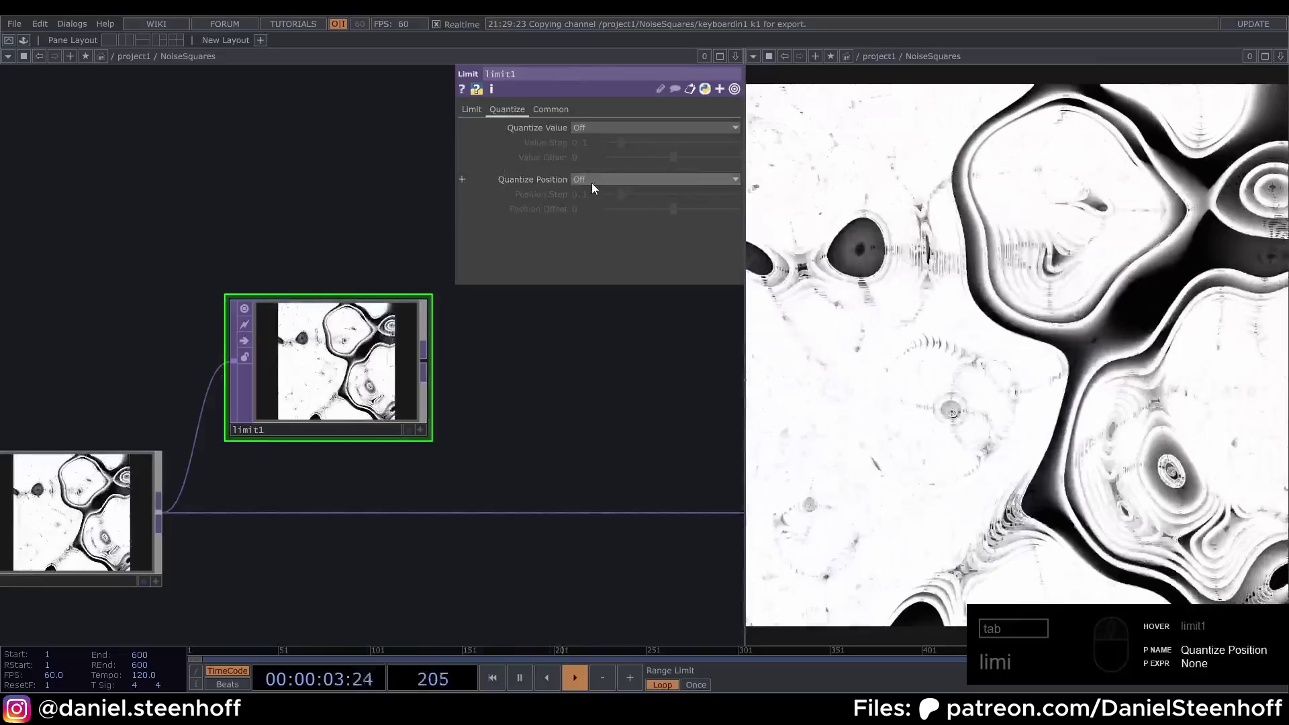
left_click_drag(600, 185, 607, 213)
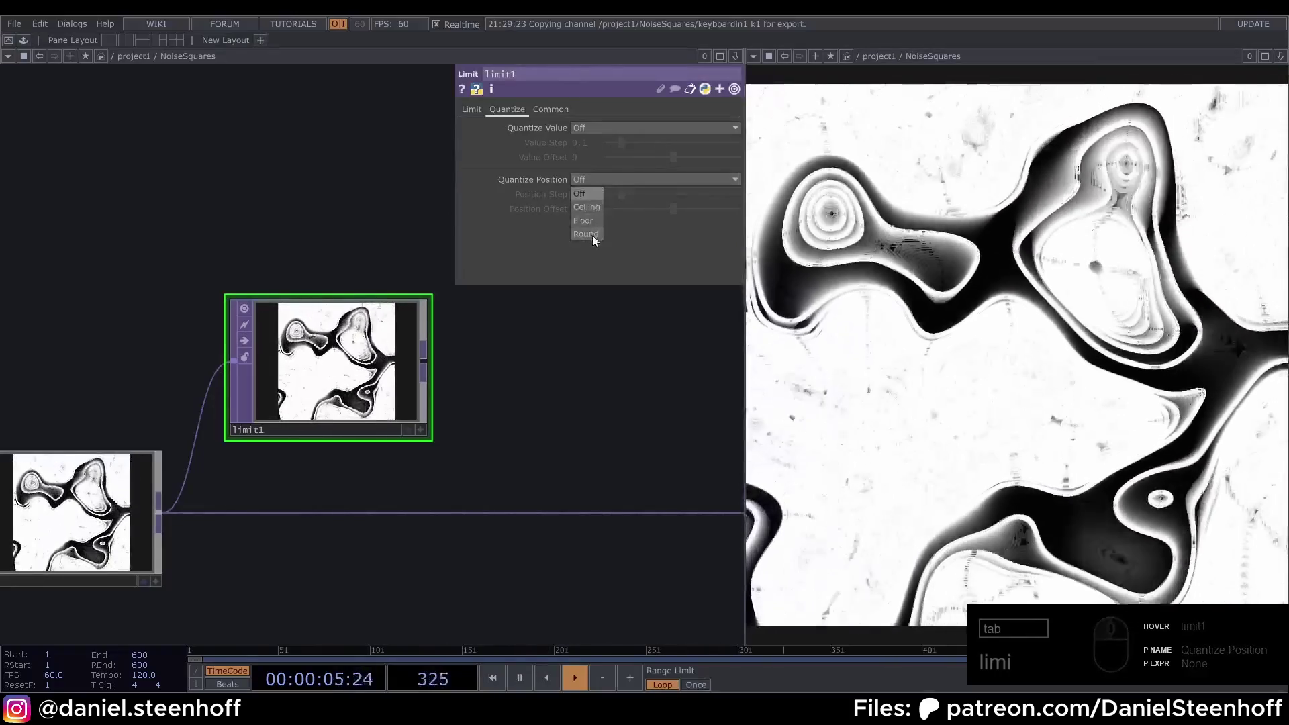
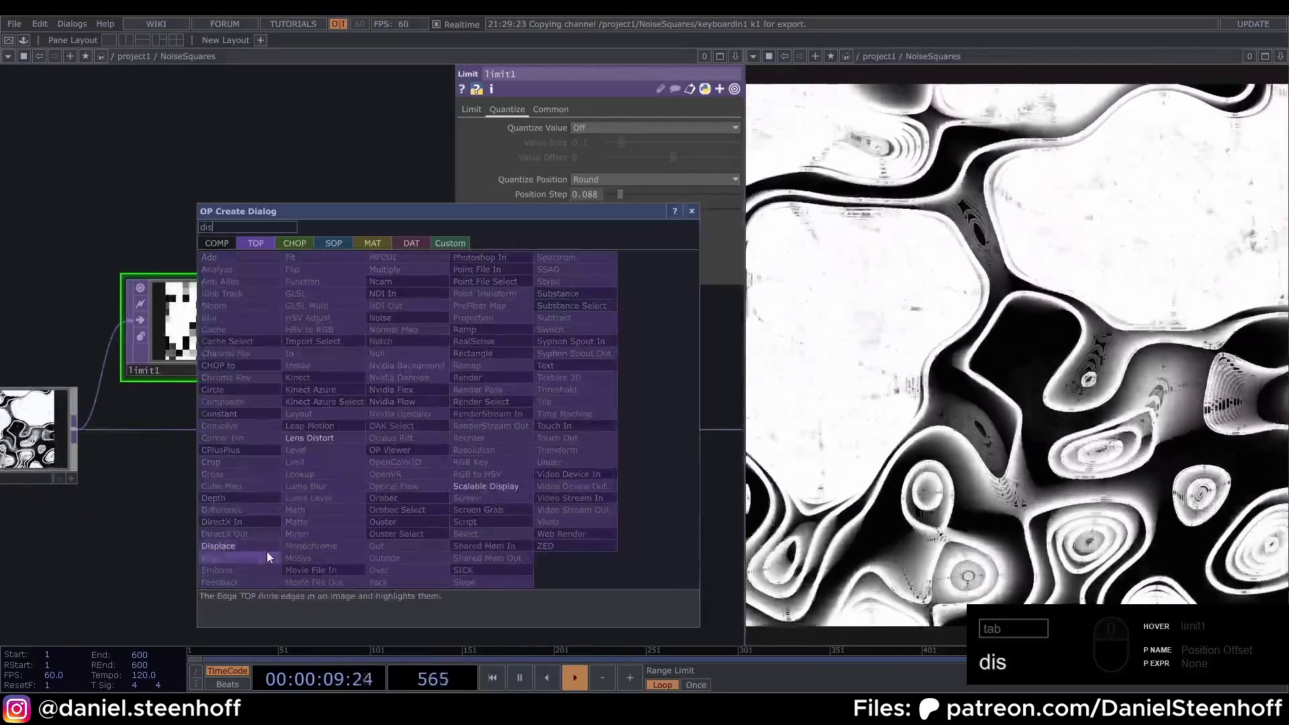
- Add displace1 after comp1 using limit1's blocks as the displacement map, then an Edge before null1
left_click(275, 550)
left_click(465, 432)
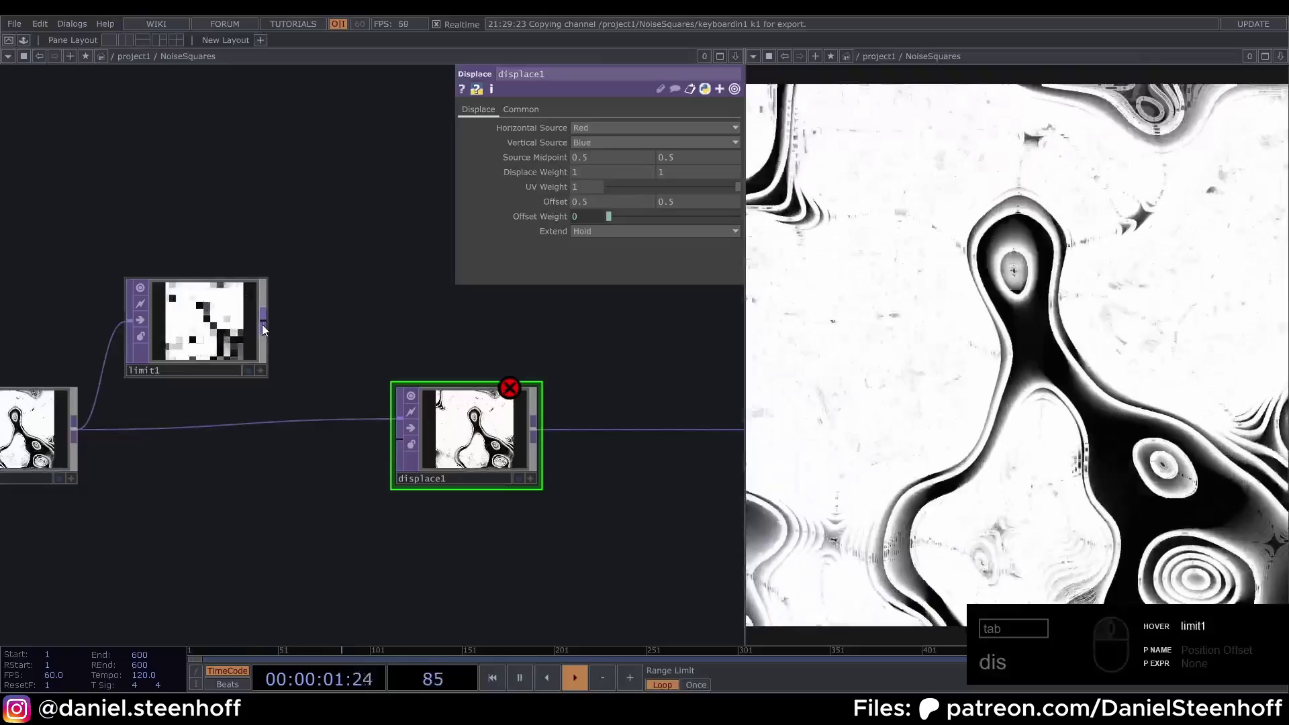
left_click(387, 458)
middle_click(487, 437)
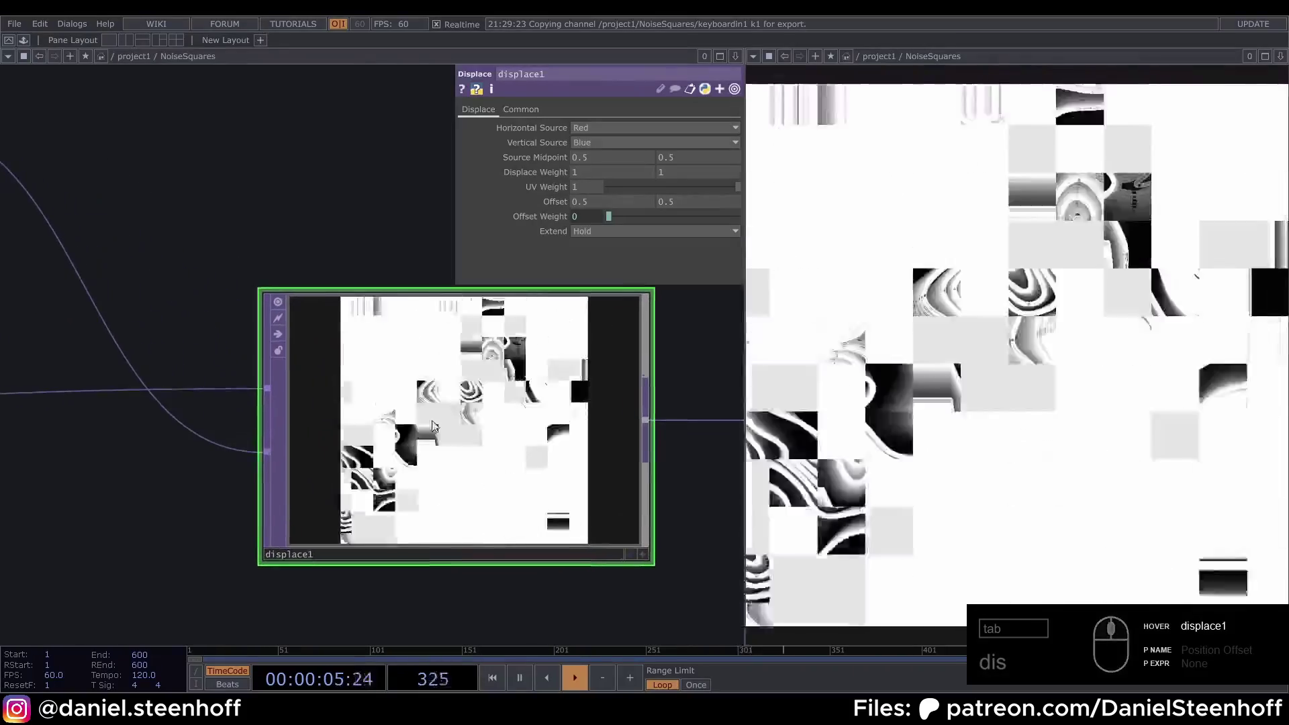
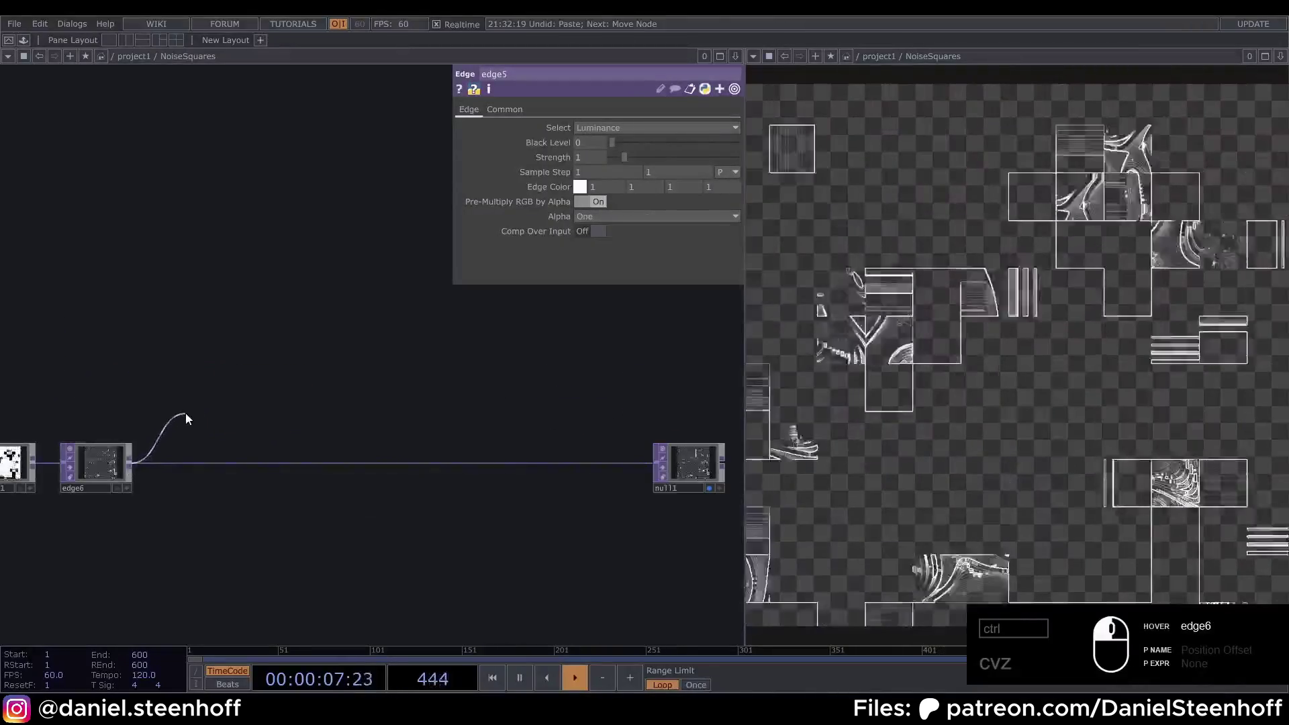
- Add feedback2 fed by edge6 above the edge line
key("Tab")
left_click(190, 414)
type("eed")
left_click_drag(107, 476, 188, 406)
left_click_drag(187, 392, 219, 387)
left_click_drag(219, 386, 288, 384)
- Chain transform1 and level2 after feedback2
key("Tab")
type("ra")
left_click(385, 417)
left_click_drag(272, 381, 314, 379)
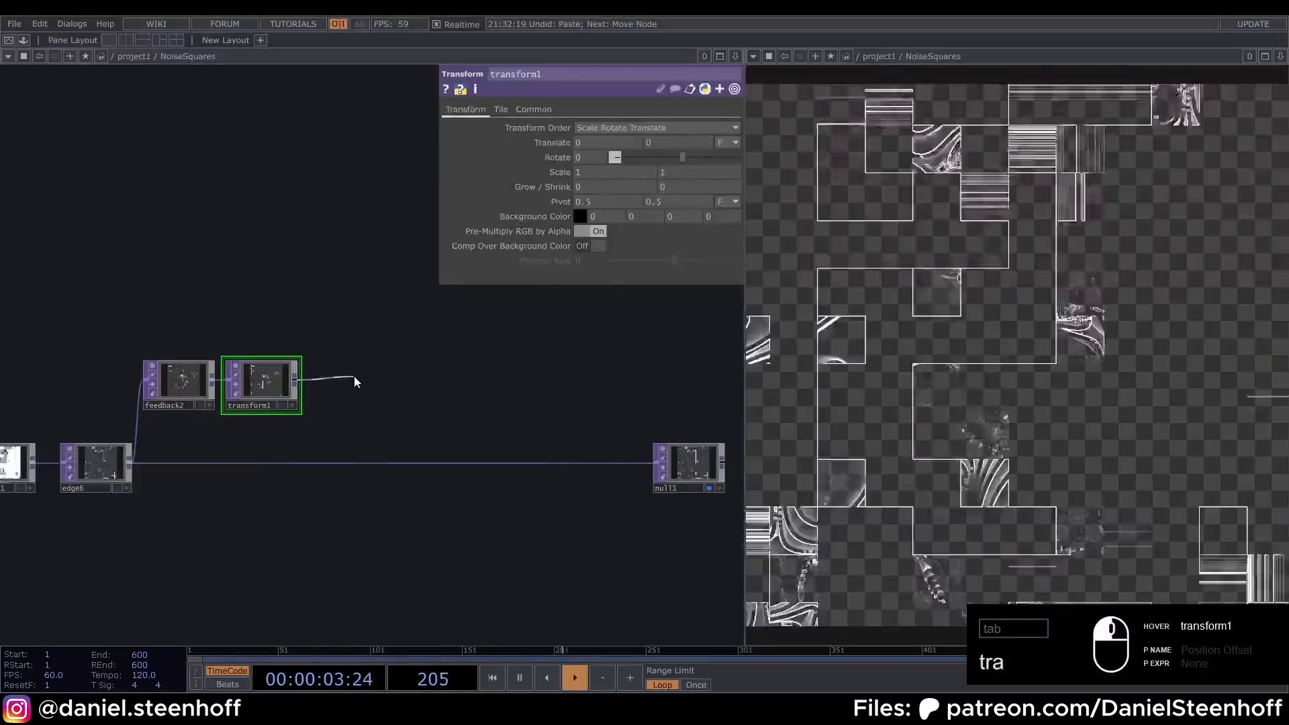
key("Tab")
type("leve")
left_click_drag(284, 400, 349, 389)
left_click_drag(381, 412, 467, 469)
left_click(480, 460)
left_click(480, 457)
left_click_drag(301, 438, 485, 469)
- Add comp2 on the main line combining edge6 and level2 with Add, targeted by feedback2
left_click(476, 464)
type("c")
left_click_drag(452, 452, 384, 384)
left_click_drag(436, 468, 479, 464)
left_click(478, 459)
type("c")
left_click(643, 189)
left_click(615, 204)
left_click(419, 346)
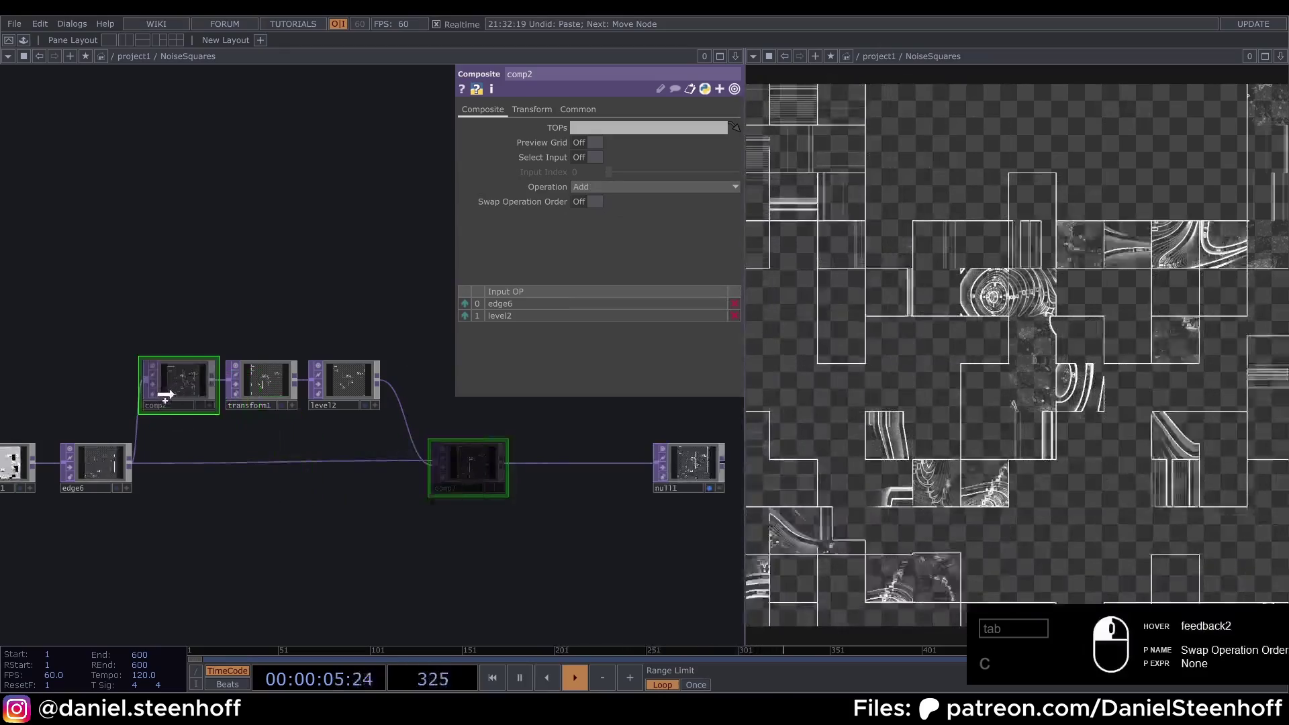
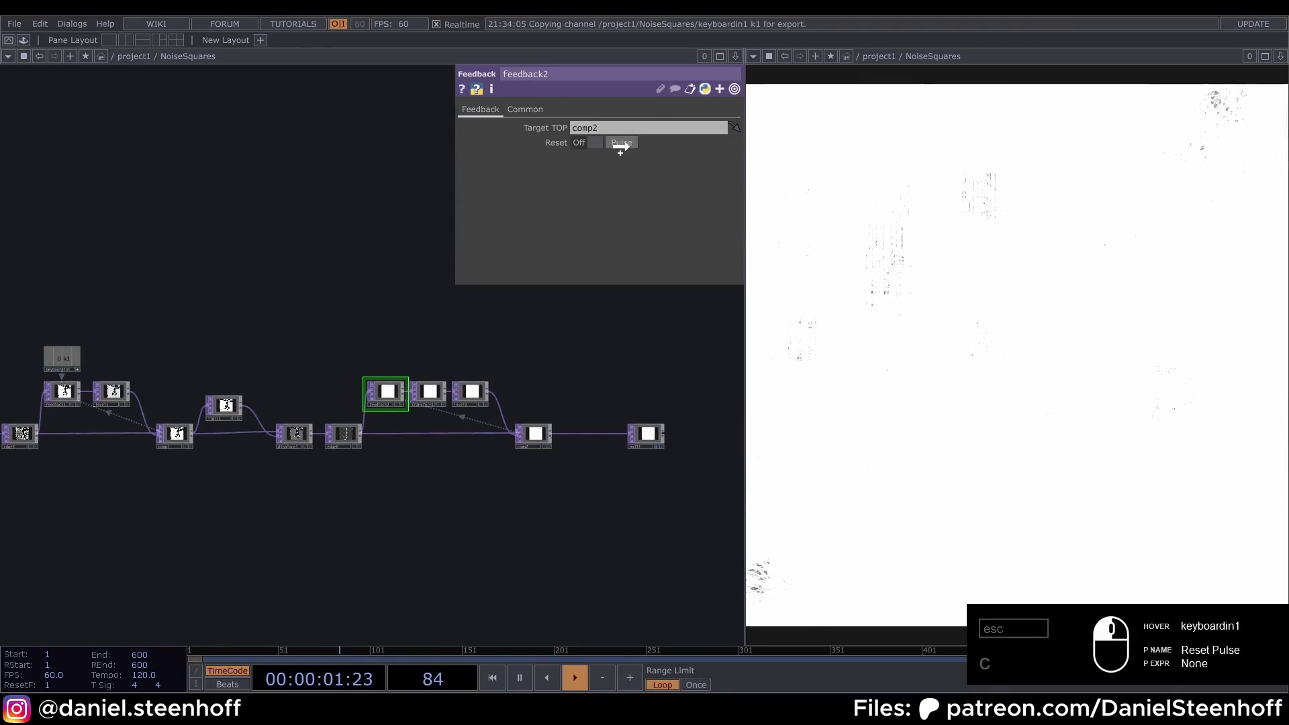
- Set level2 to Invert, black level 0.1, brightness 0.8 and tweak transform1's scale
left_click(640, 145)
type("111")
left_click(398, 485)
middle_click(391, 478)
type("111")
left_click(485, 346)
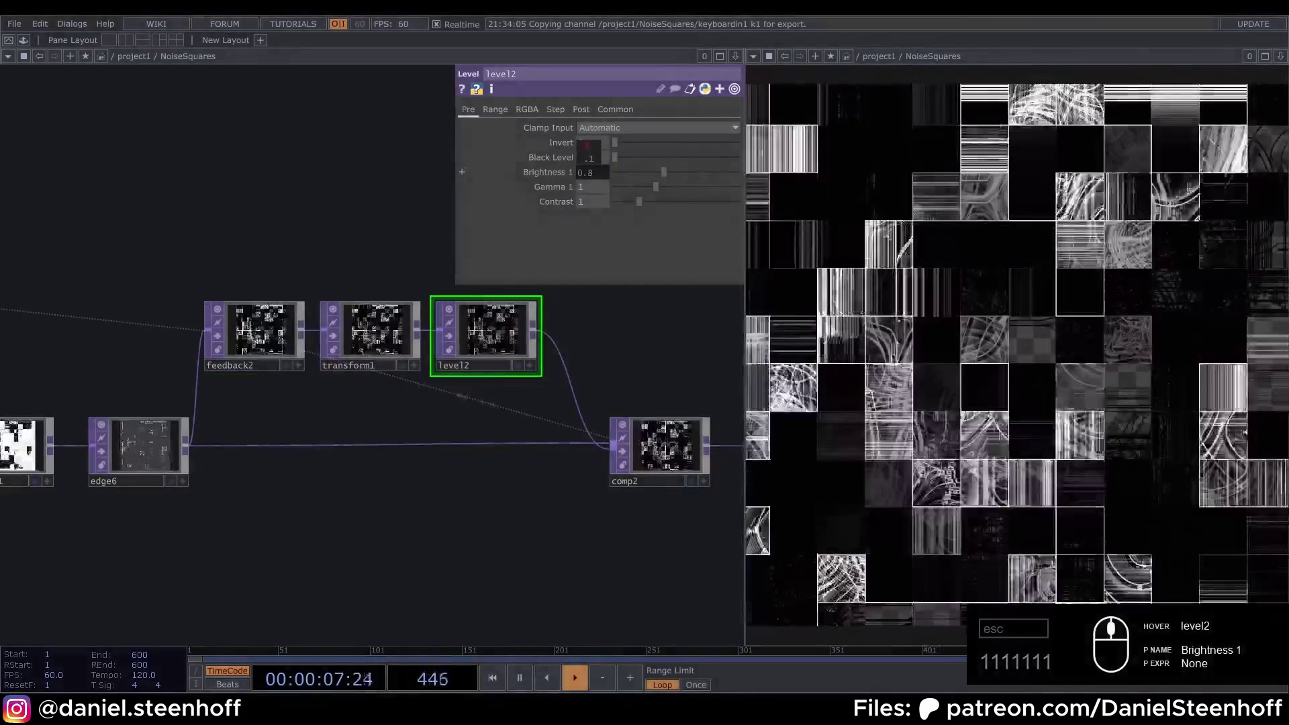
left_click(389, 335)
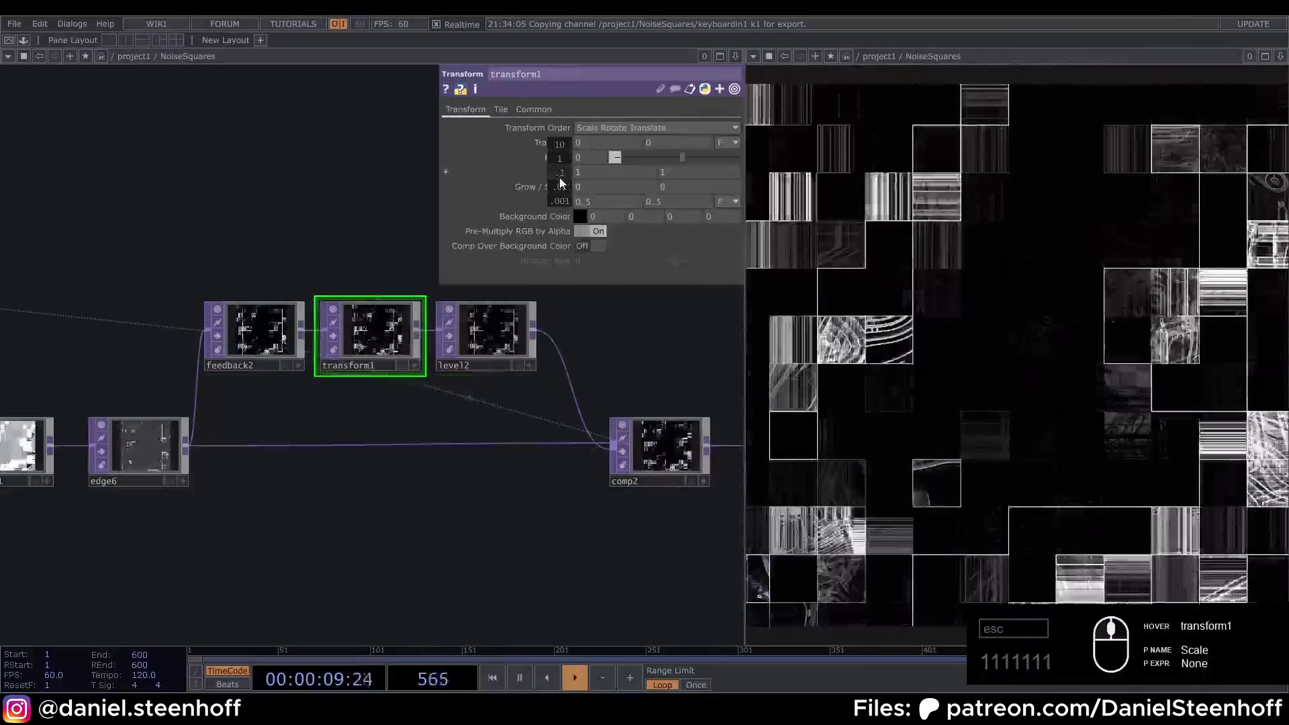
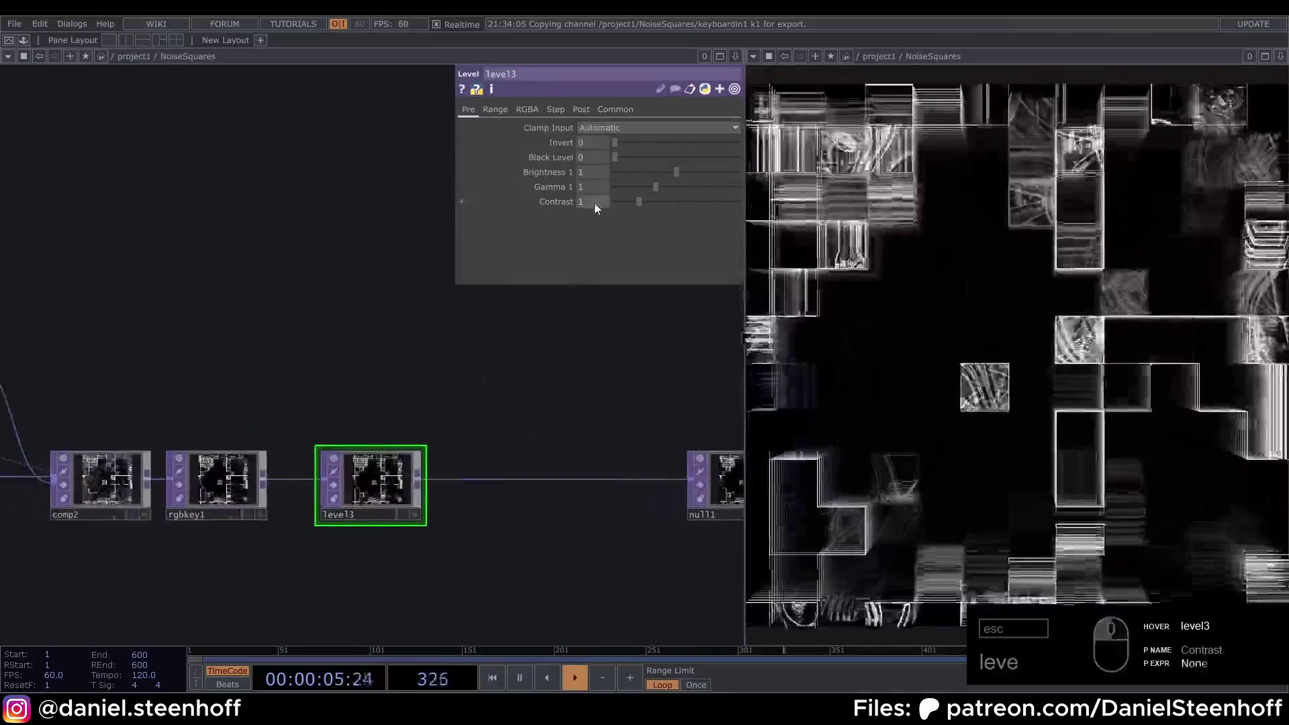
- Adjust the final Level's contrast to about 1.12 and brightness to 1.07
left_click_drag(595, 207, 633, 206)
left_click(646, 205)
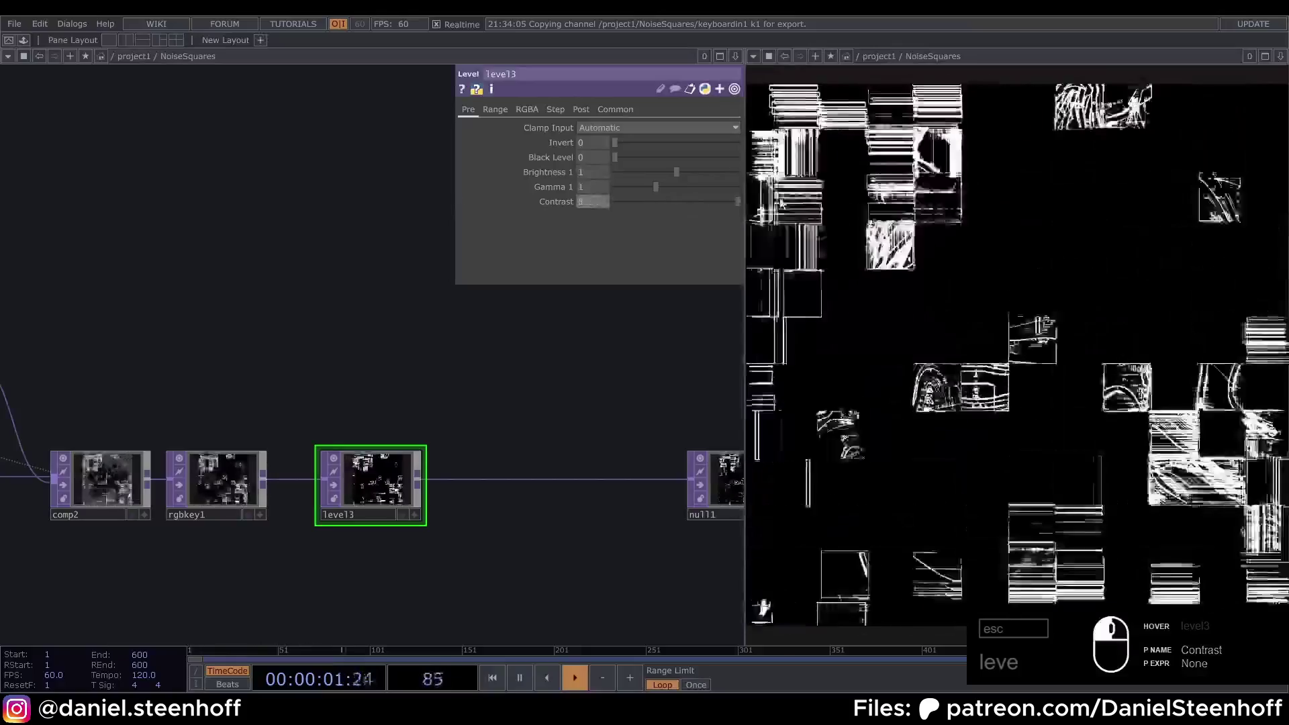
left_click_drag(661, 210, 579, 204)
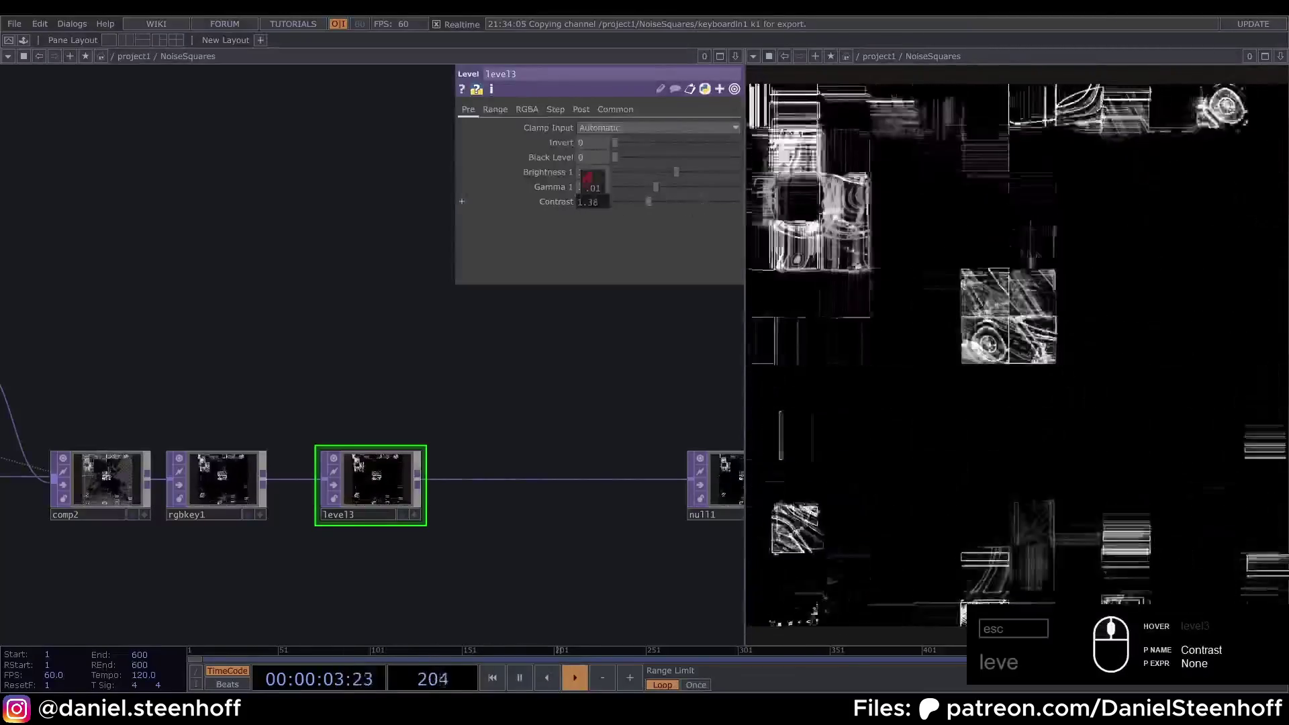
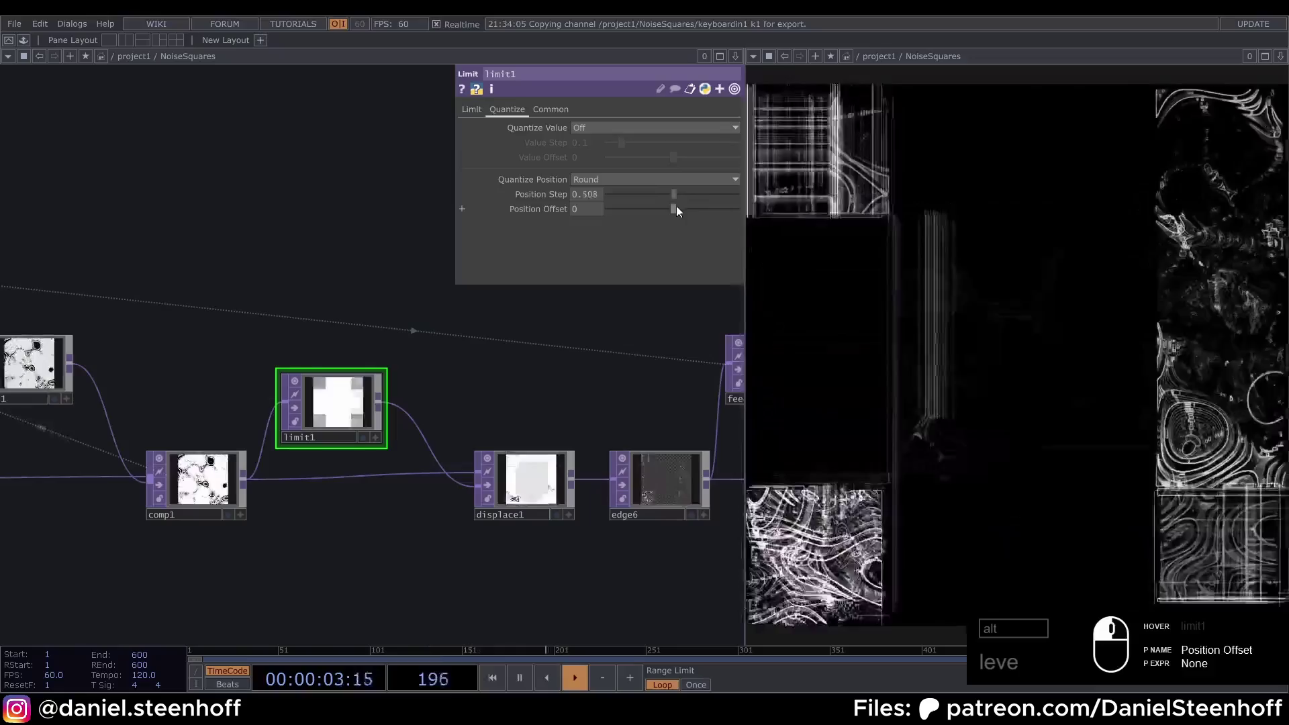
- Raise limit1's Position Step for larger pixel blocks, then select transform1 for the 0.99 scale tweak
left_click_drag(647, 233, 570, 328)
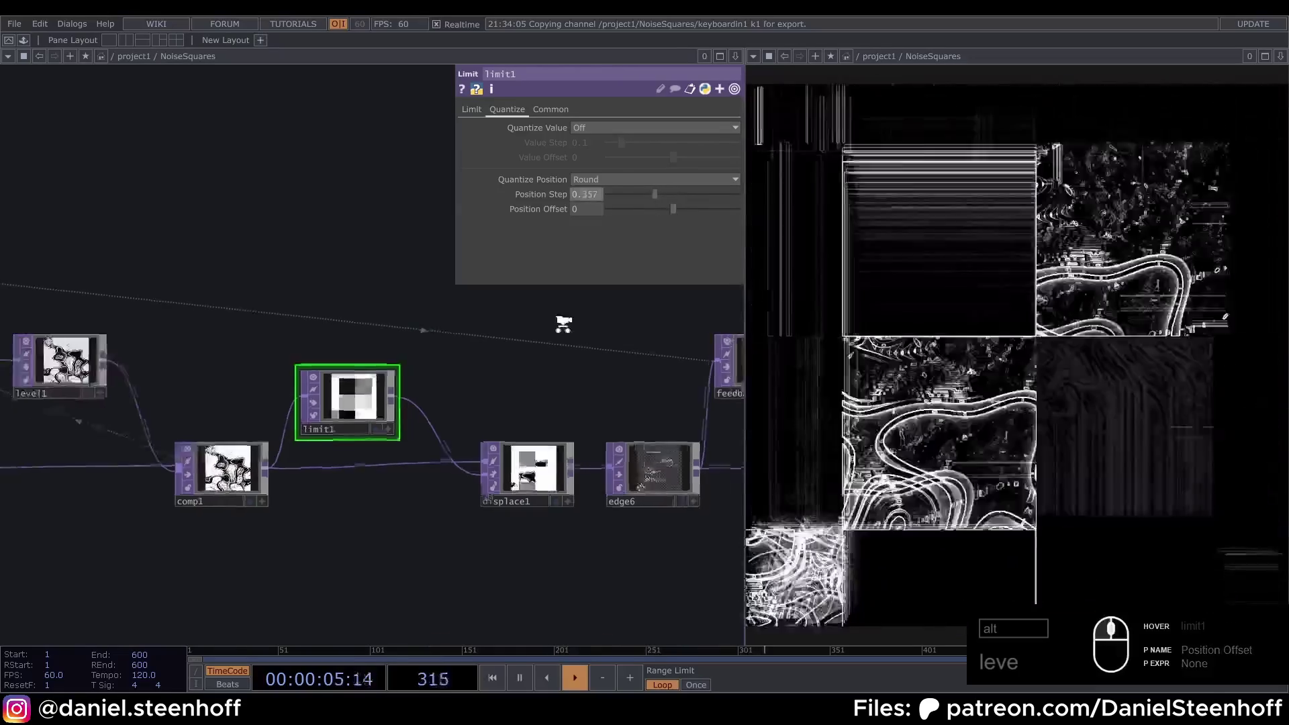
left_click(564, 335)
left_click(465, 501)
type("leve")
left_click(416, 416)
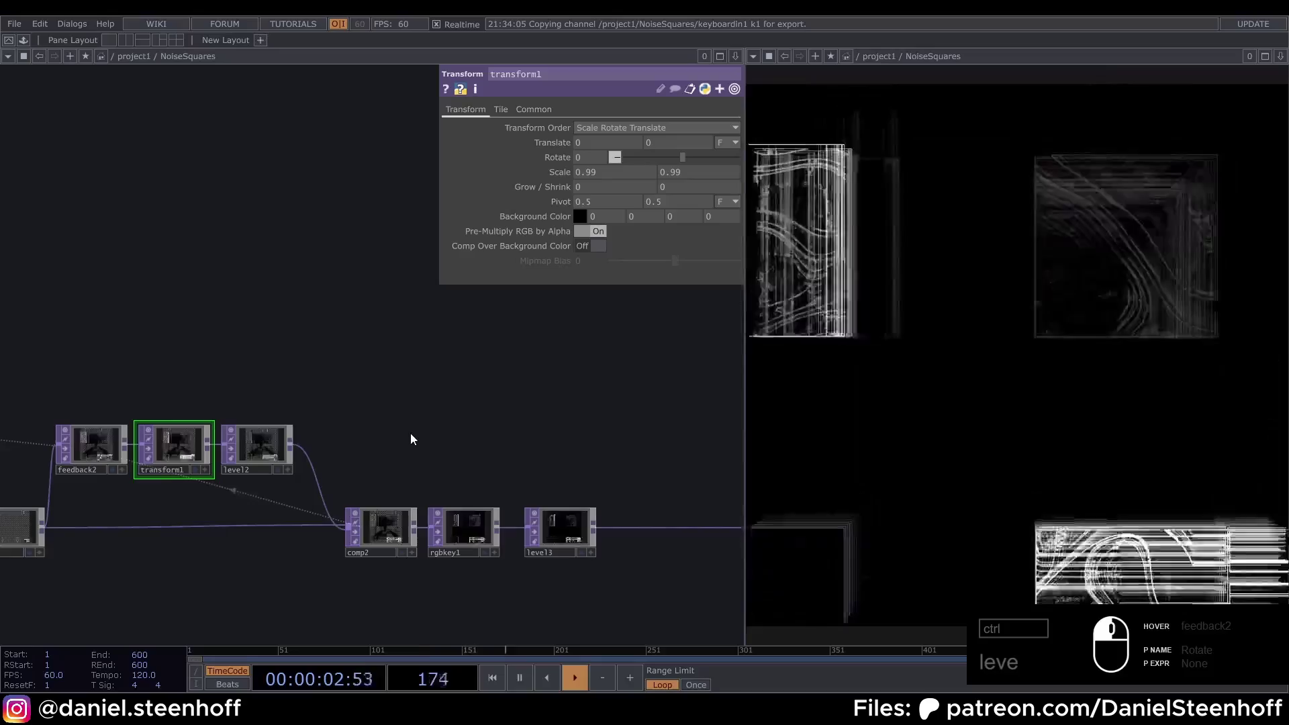
left_click_drag(538, 421, 395, 437)
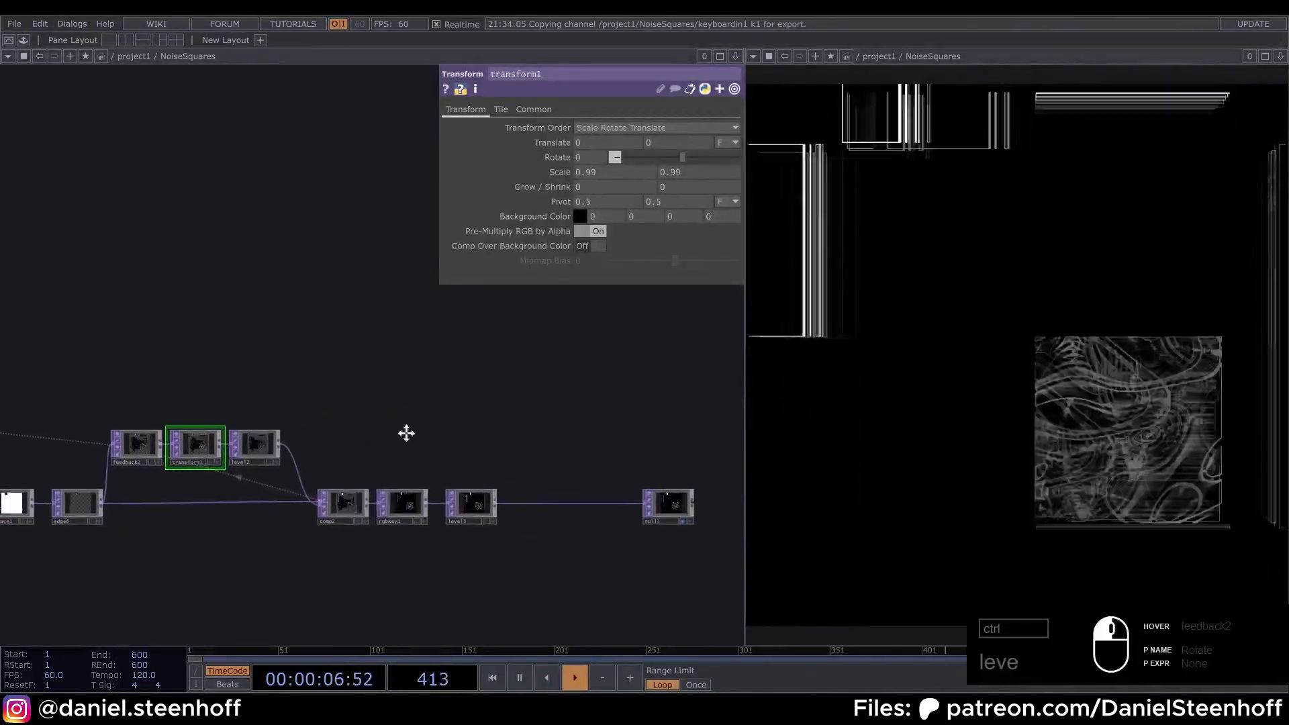
left_click(612, 431)
left_click_drag(478, 431, 365, 413)
middle_click(366, 413)
type("leve")
left_click_drag(377, 412, 416, 427)
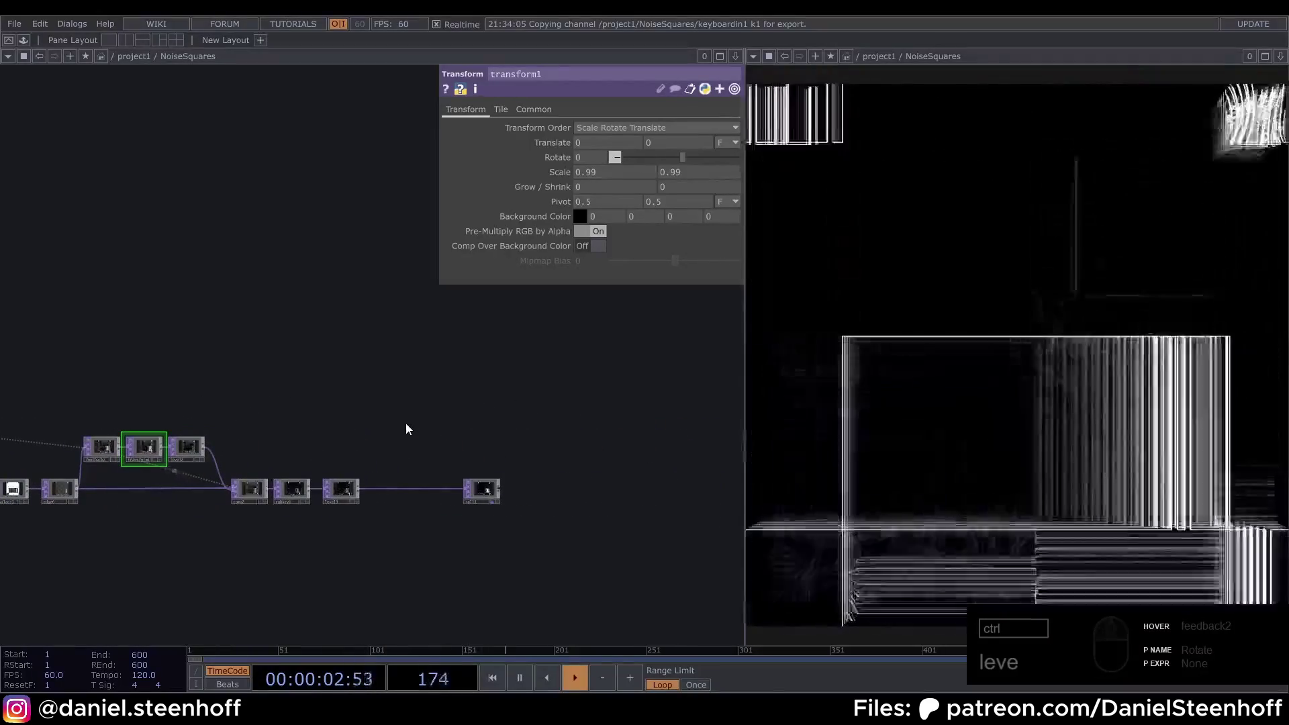